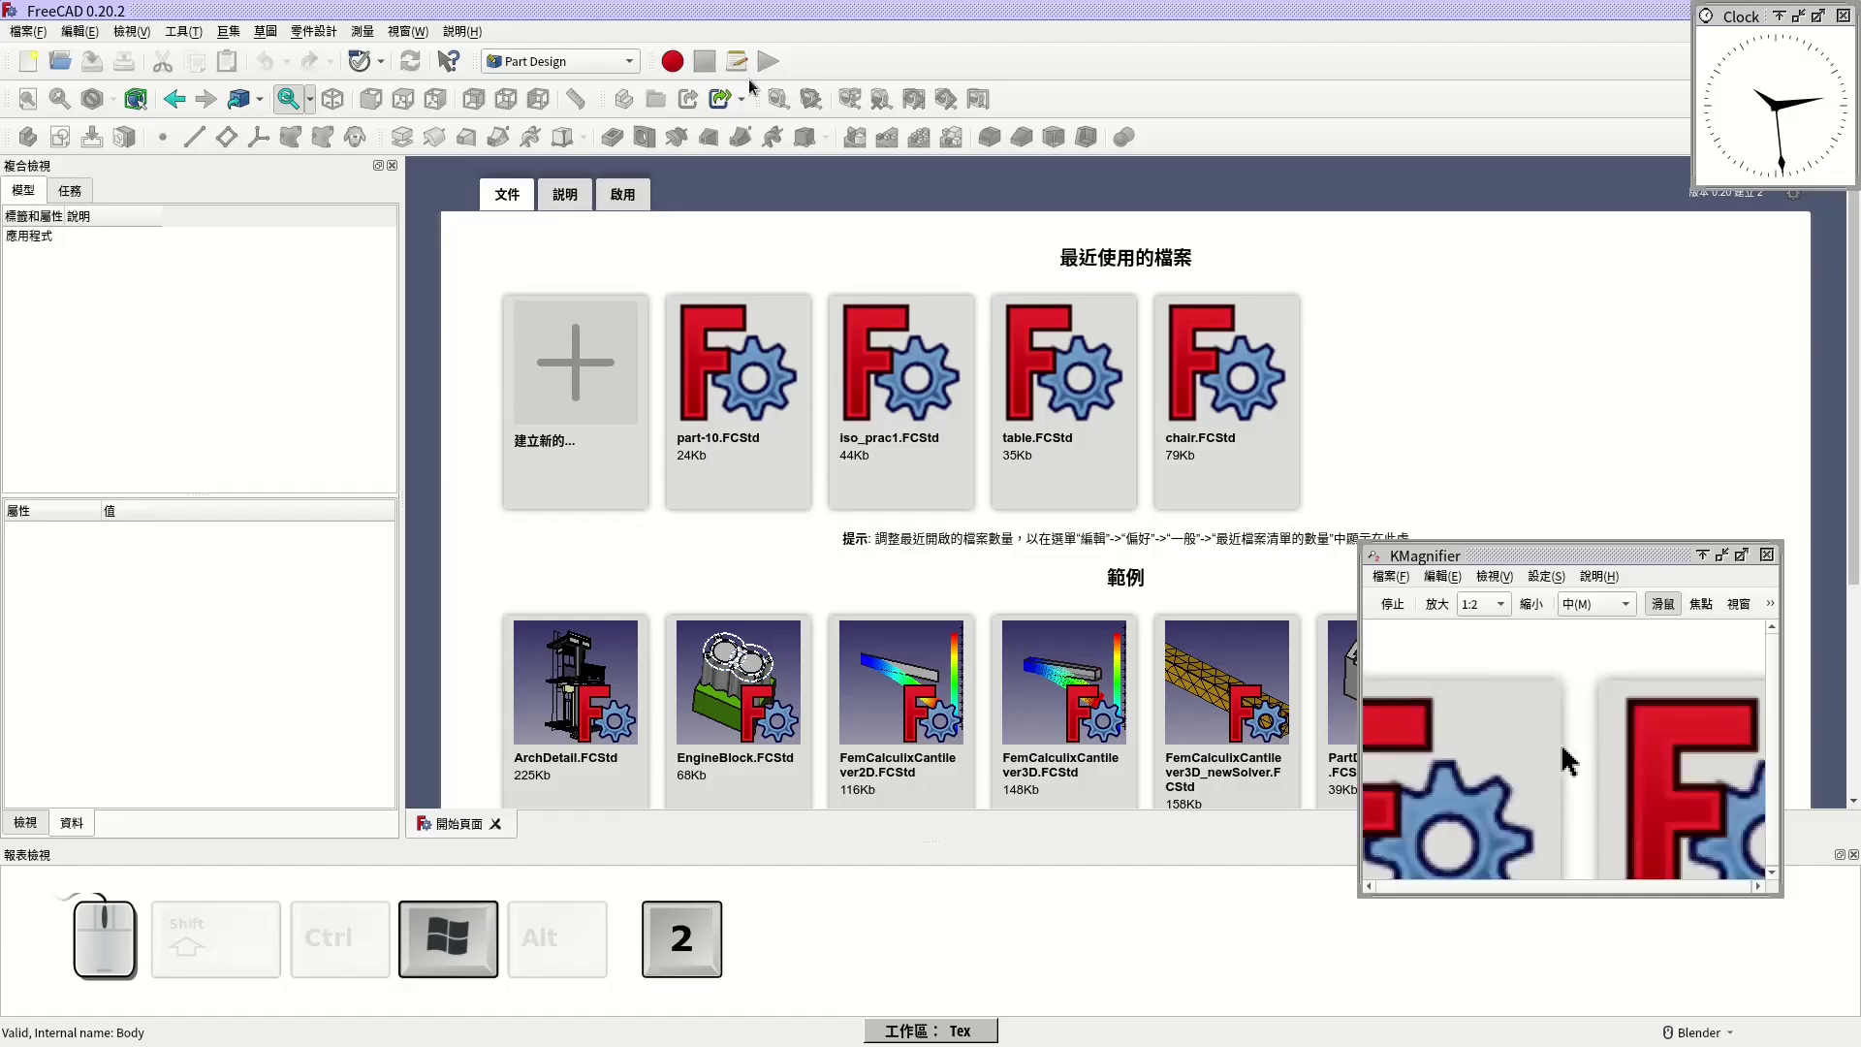
Step: Start a new empty FreeCAD document after checking the part drawing
{"action": "key", "text": "super+2"}
{"action": "left_click", "coordinate": [697, 9]}
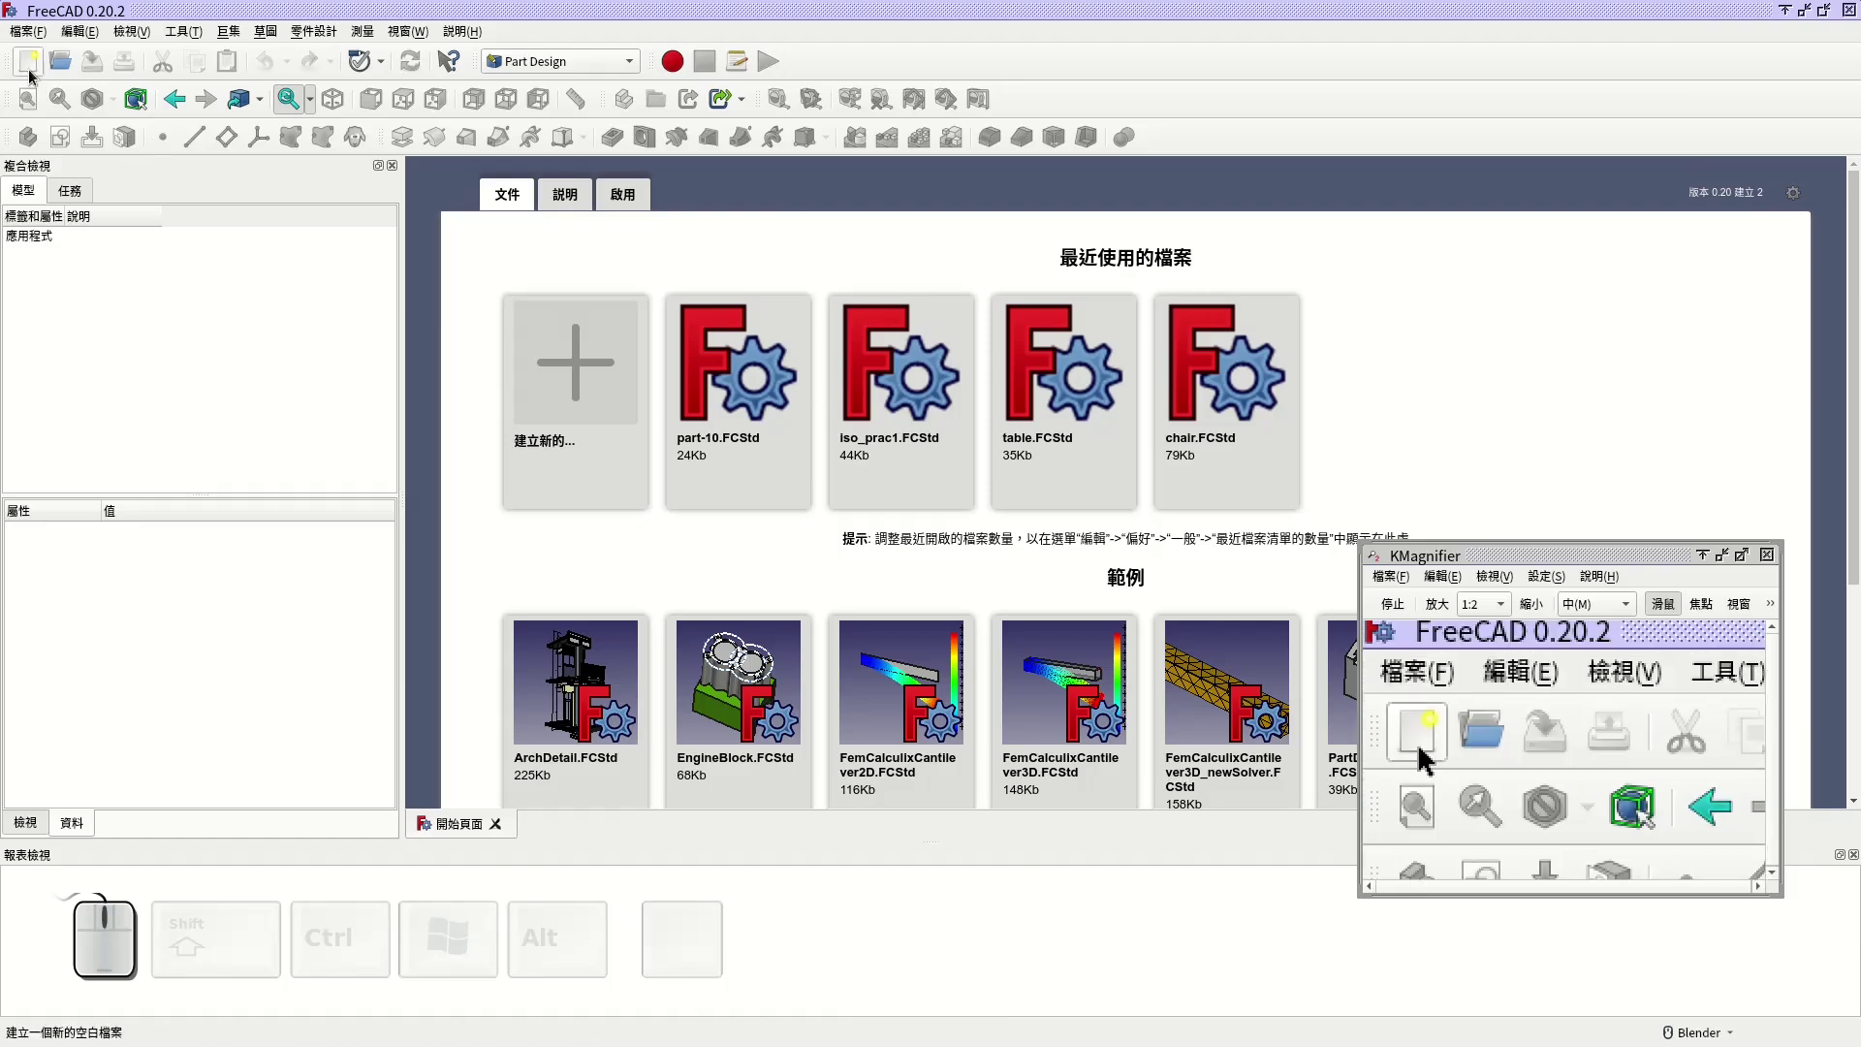
{"action": "left_click", "coordinate": [35, 79]}
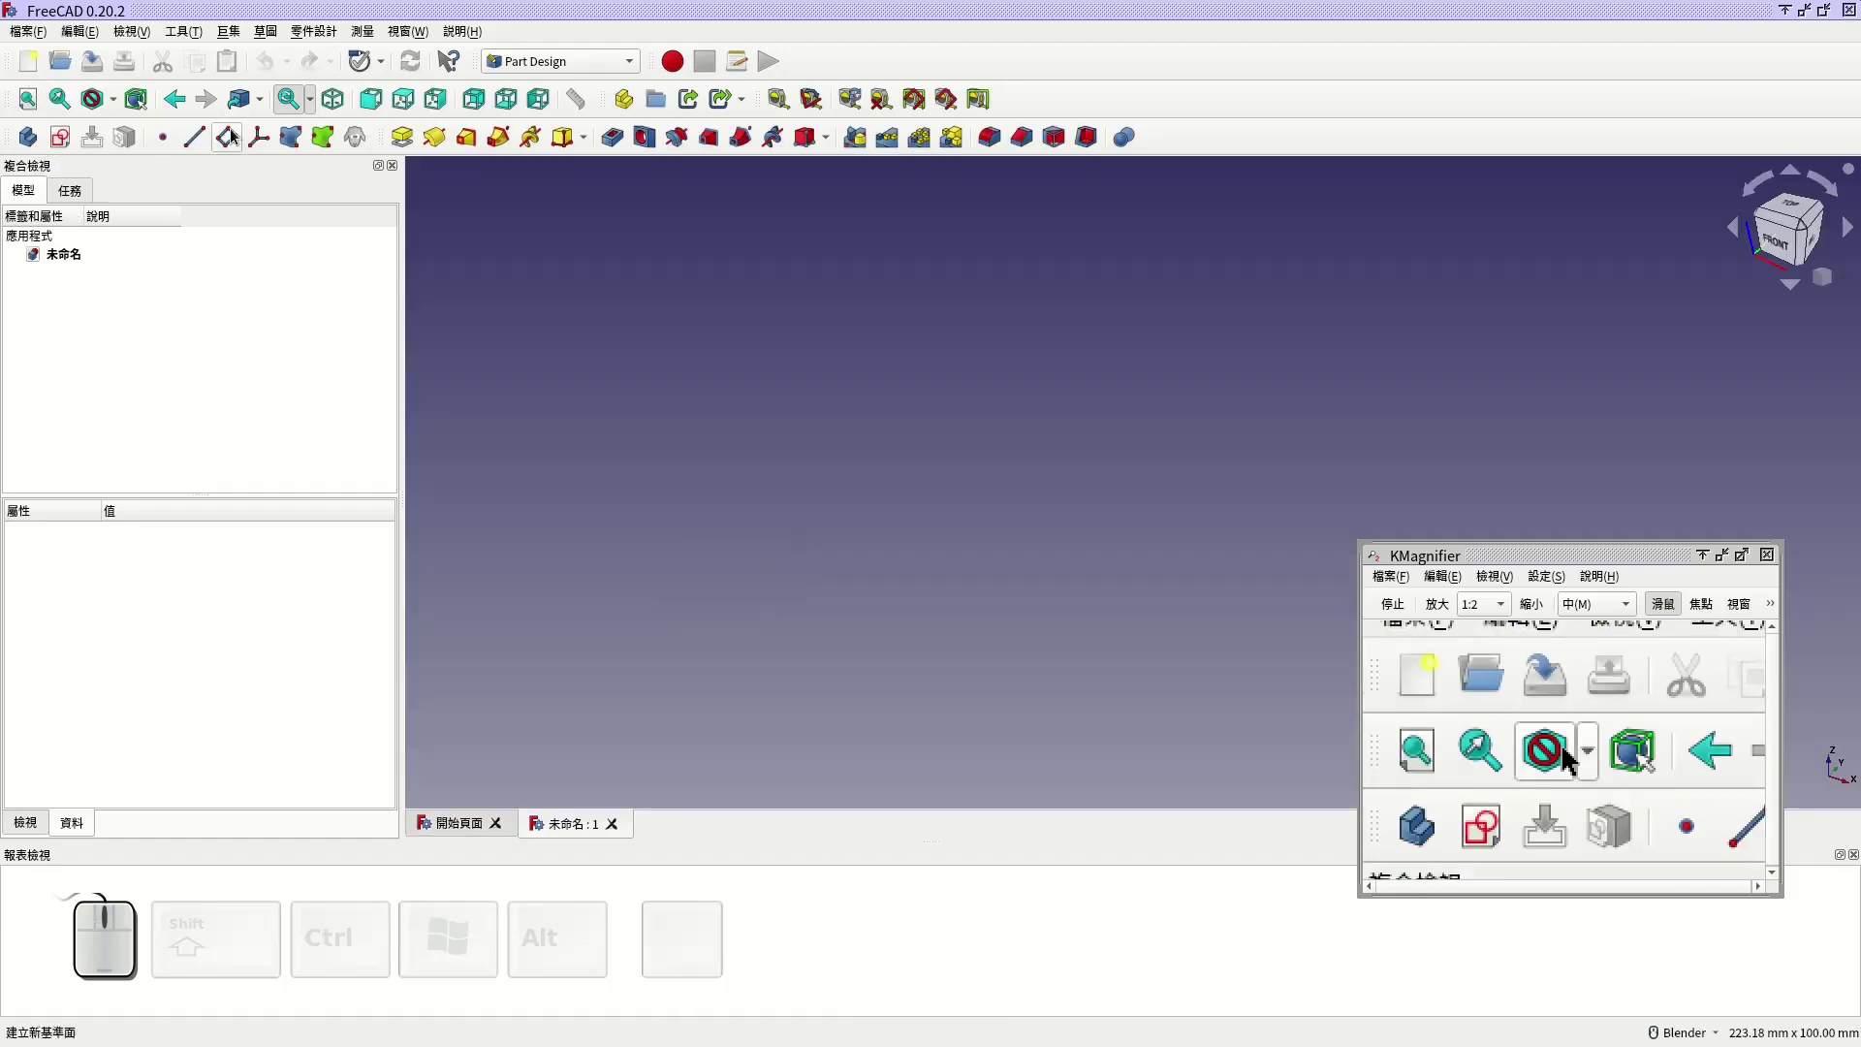
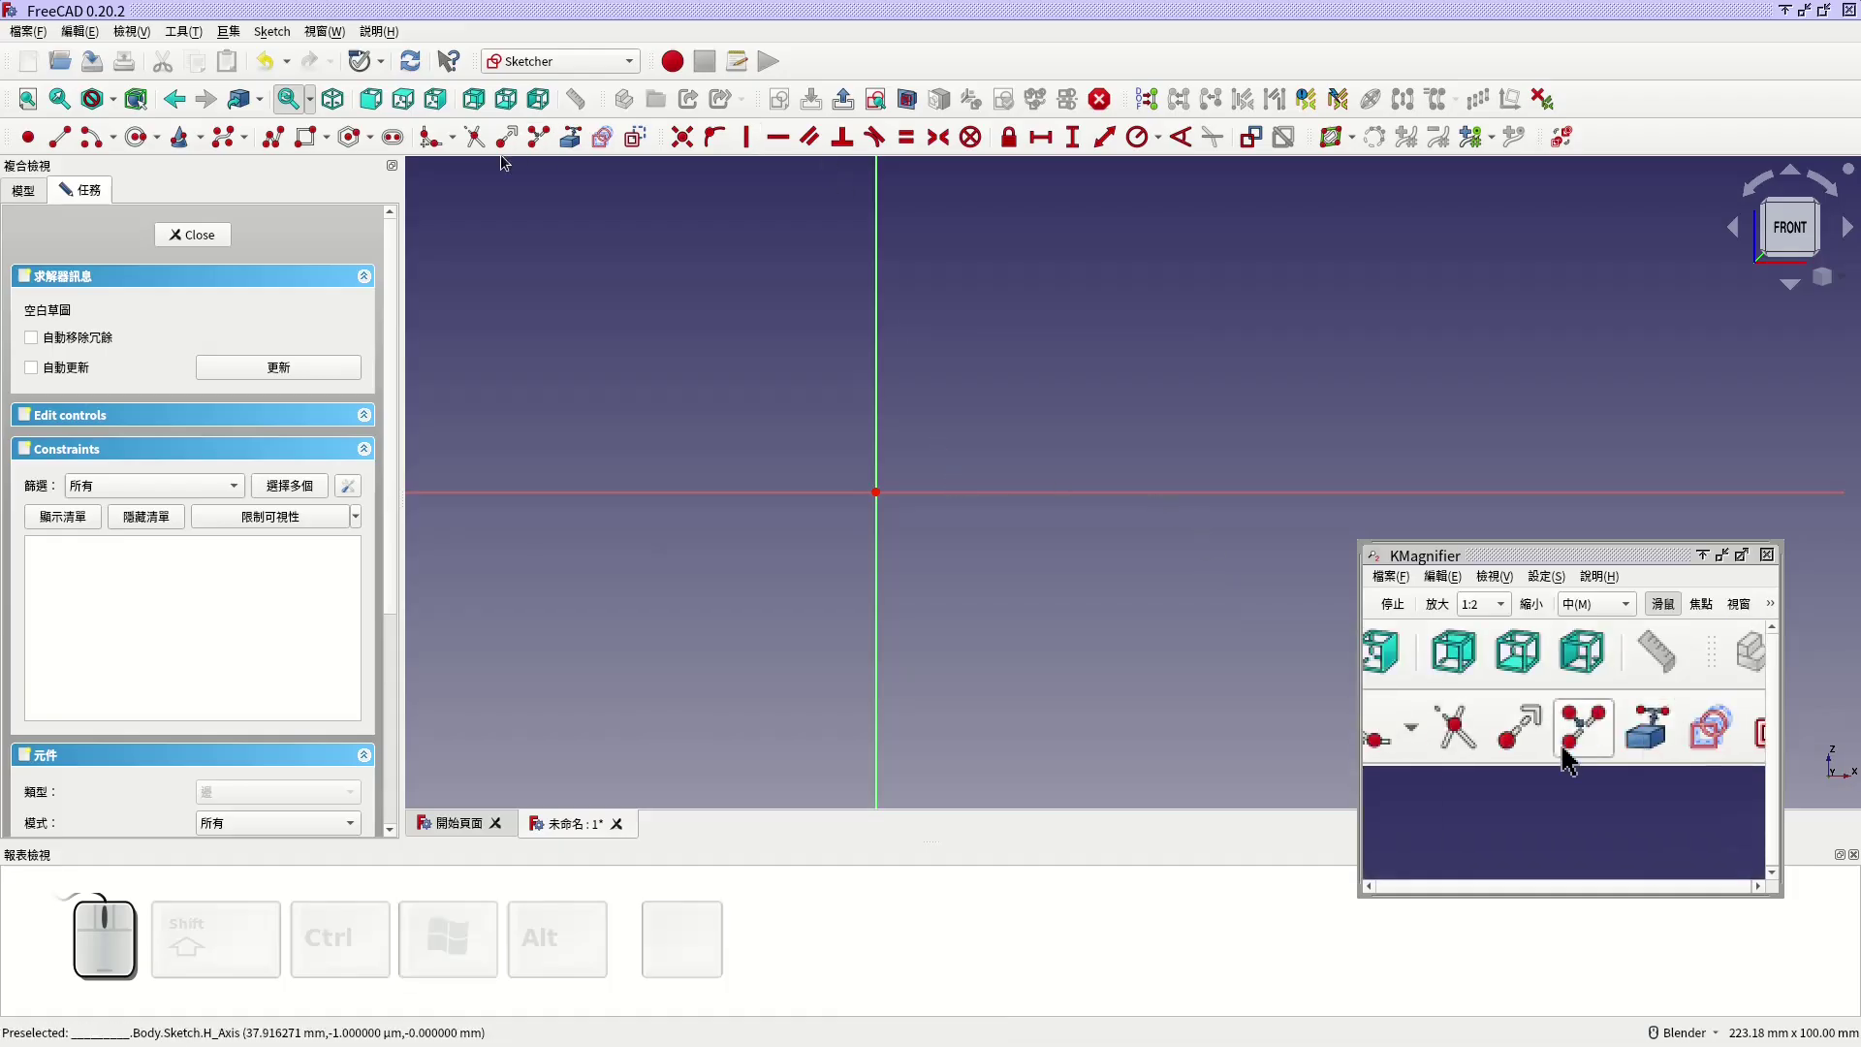
Step: Draw two concentric circles centred at the sketch origin
{"action": "left_click", "coordinate": [145, 144]}
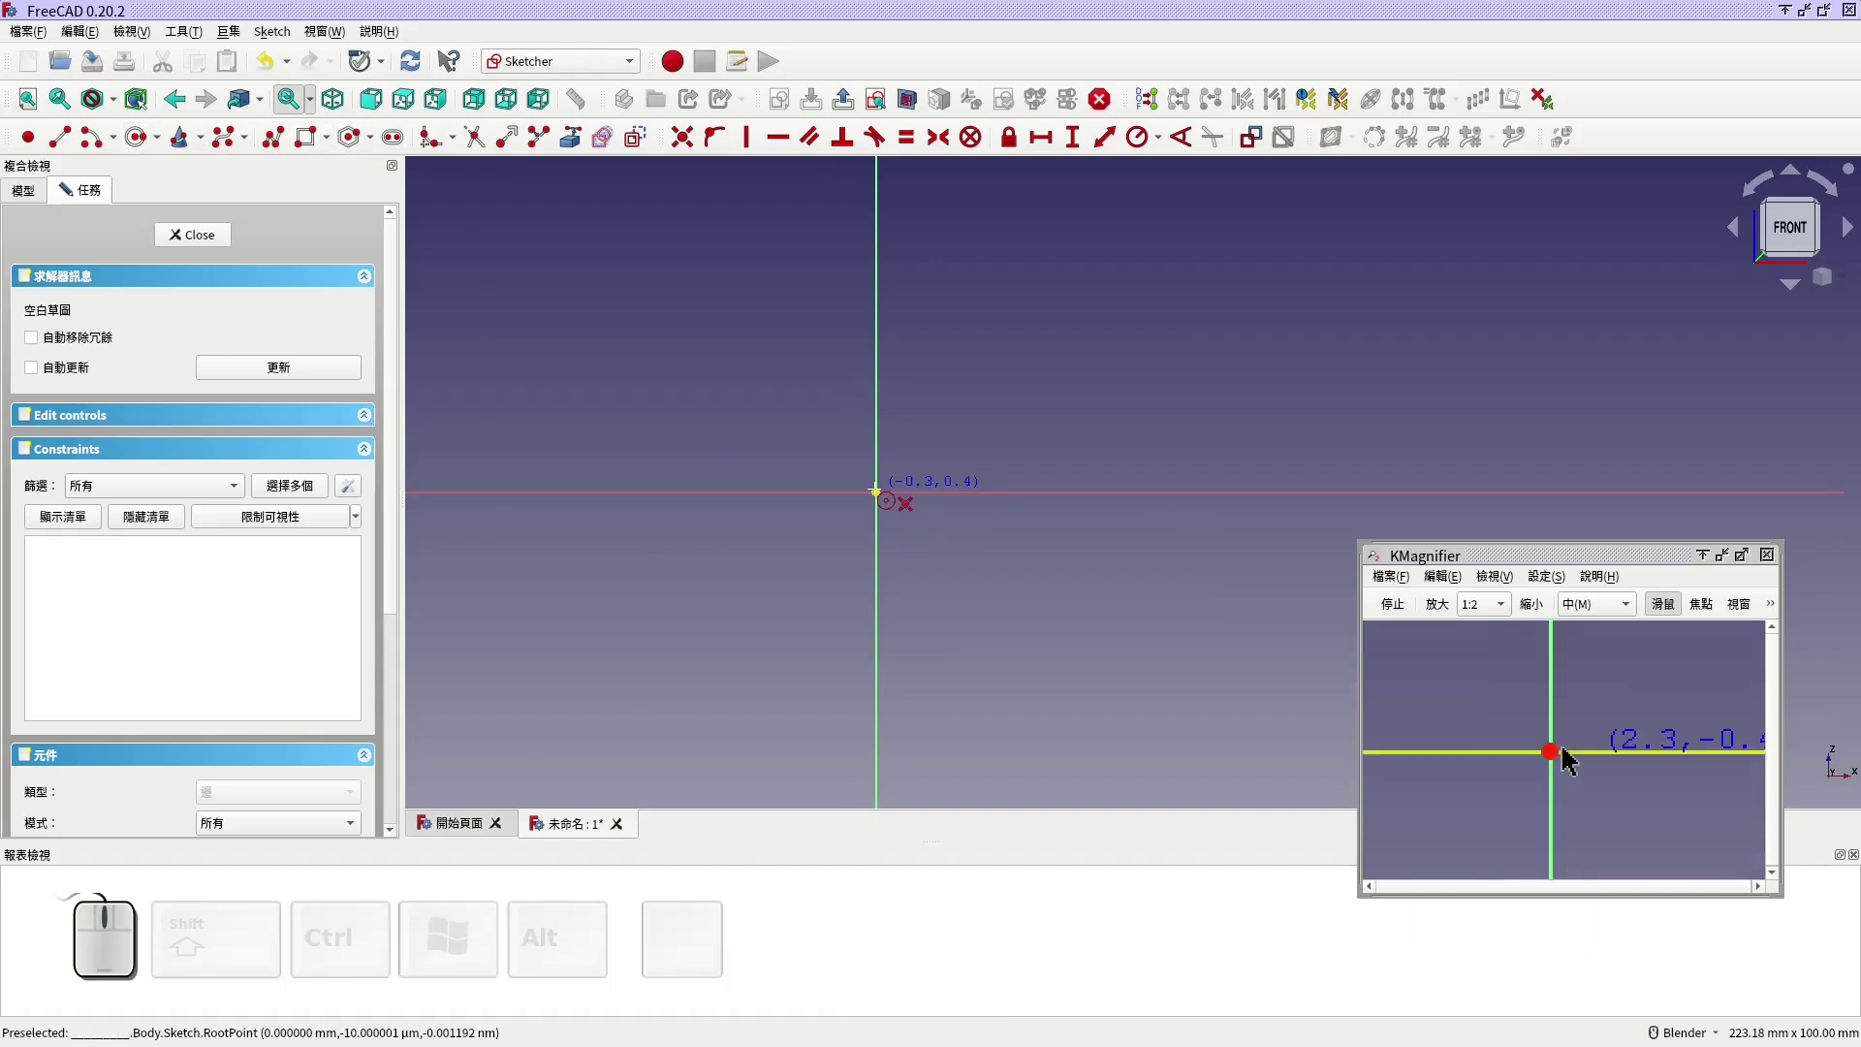
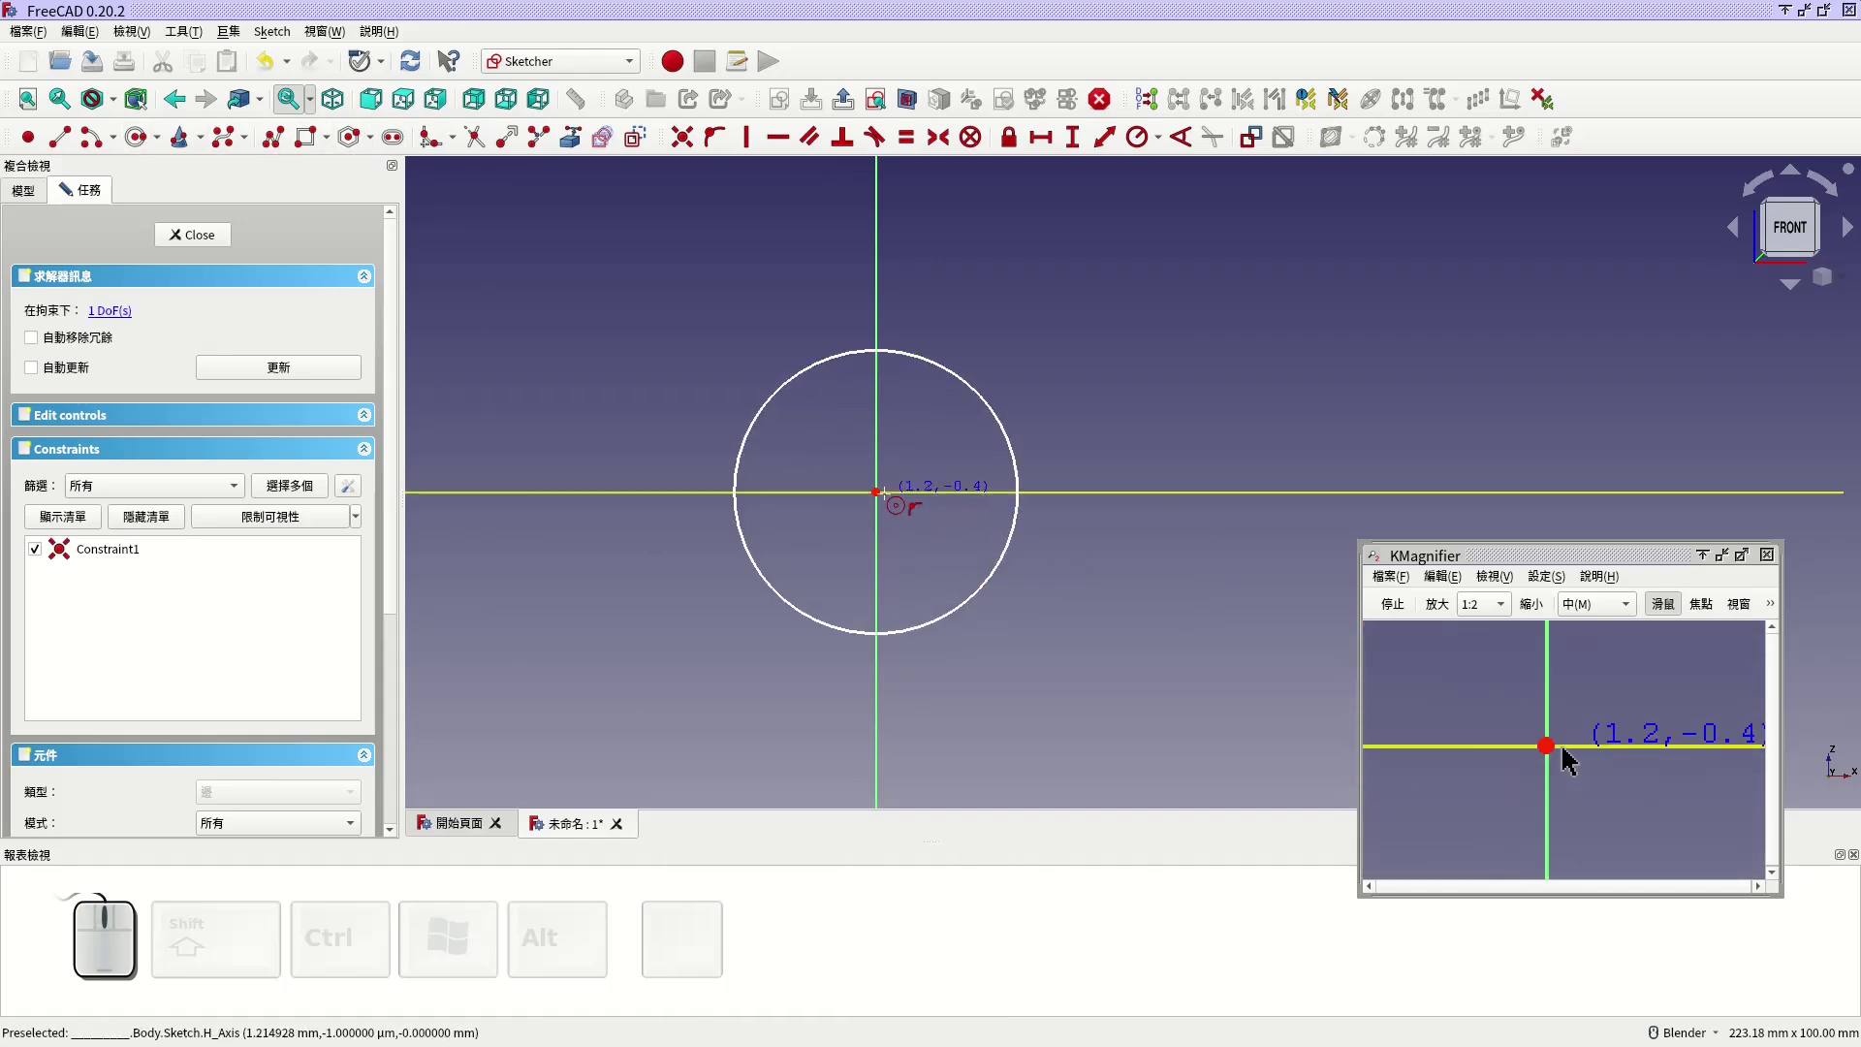
{"action": "left_click", "coordinate": [1573, 766]}
{"action": "left_click", "coordinate": [1571, 764]}
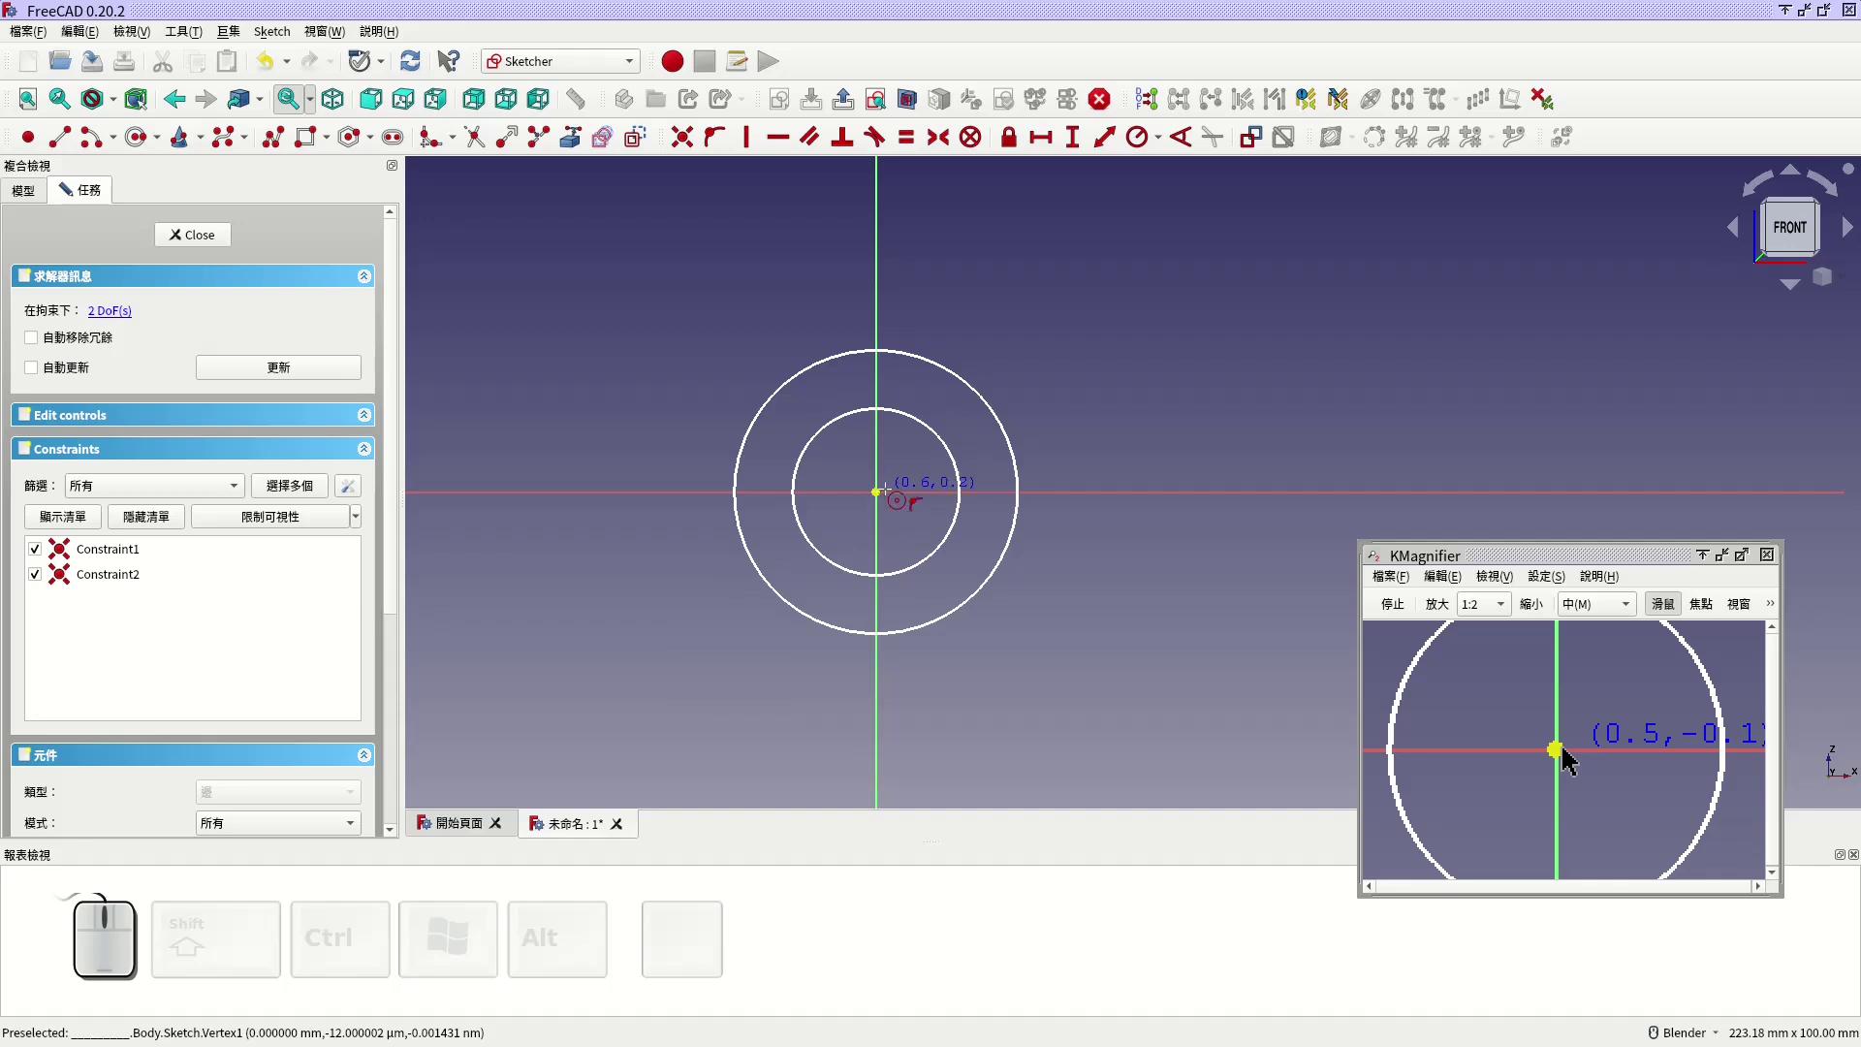
{"action": "key", "text": "Escape"}
Step: Constrain the outer circle's radius to 3.75 mm (entered as 7.5/2)
{"action": "left_click", "coordinate": [990, 403]}
{"action": "left_click", "coordinate": [1139, 148]}
{"action": "key", "text": "7"}
{"action": "key", "text": "."}
{"action": "key", "text": "5"}
{"action": "key", "text": "/"}
{"action": "key", "text": "2"}
{"action": "key", "text": "Return"}
{"action": "scroll", "scroll_direction": "up", "scroll_amount": 3}
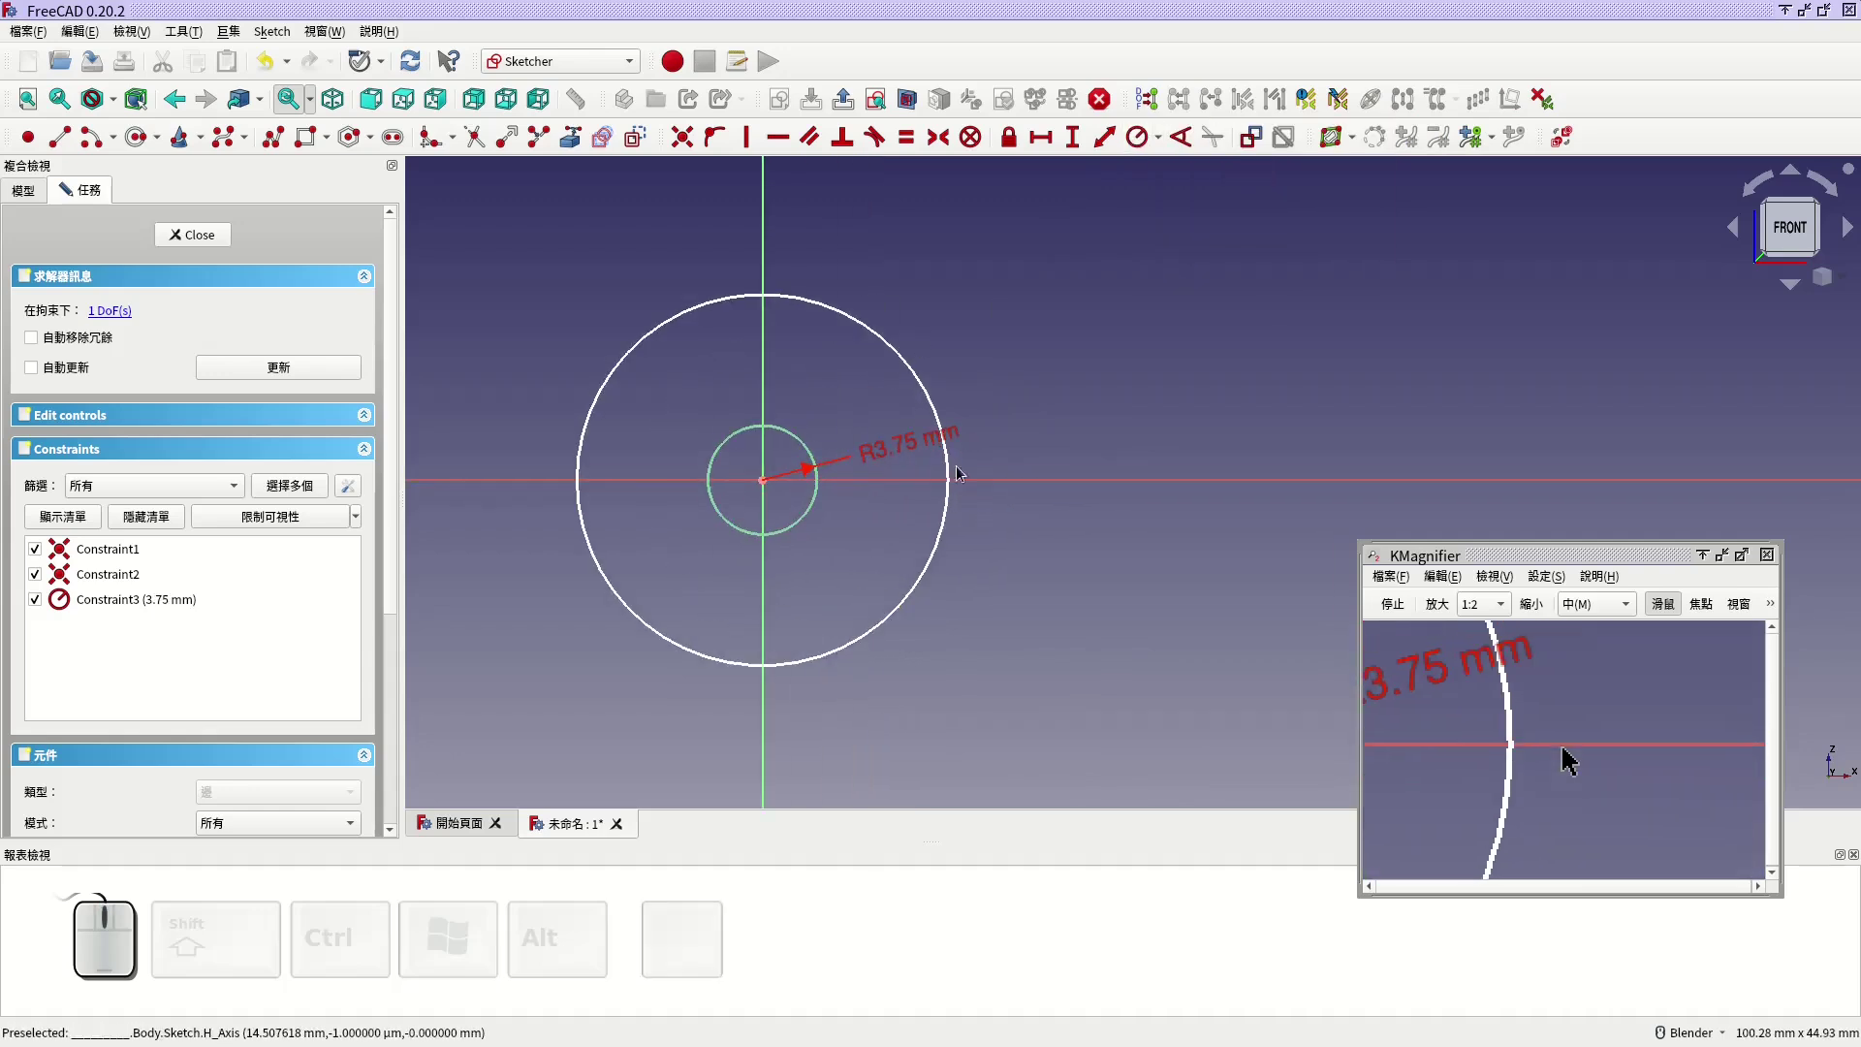
{"action": "left_click_drag", "start_coordinate": [919, 451], "coordinate": [928, 450]}
Step: Constrain the inner circle's radius to 1.5 mm (3/2) and tidy the radius labels
{"action": "left_click", "coordinate": [947, 460]}
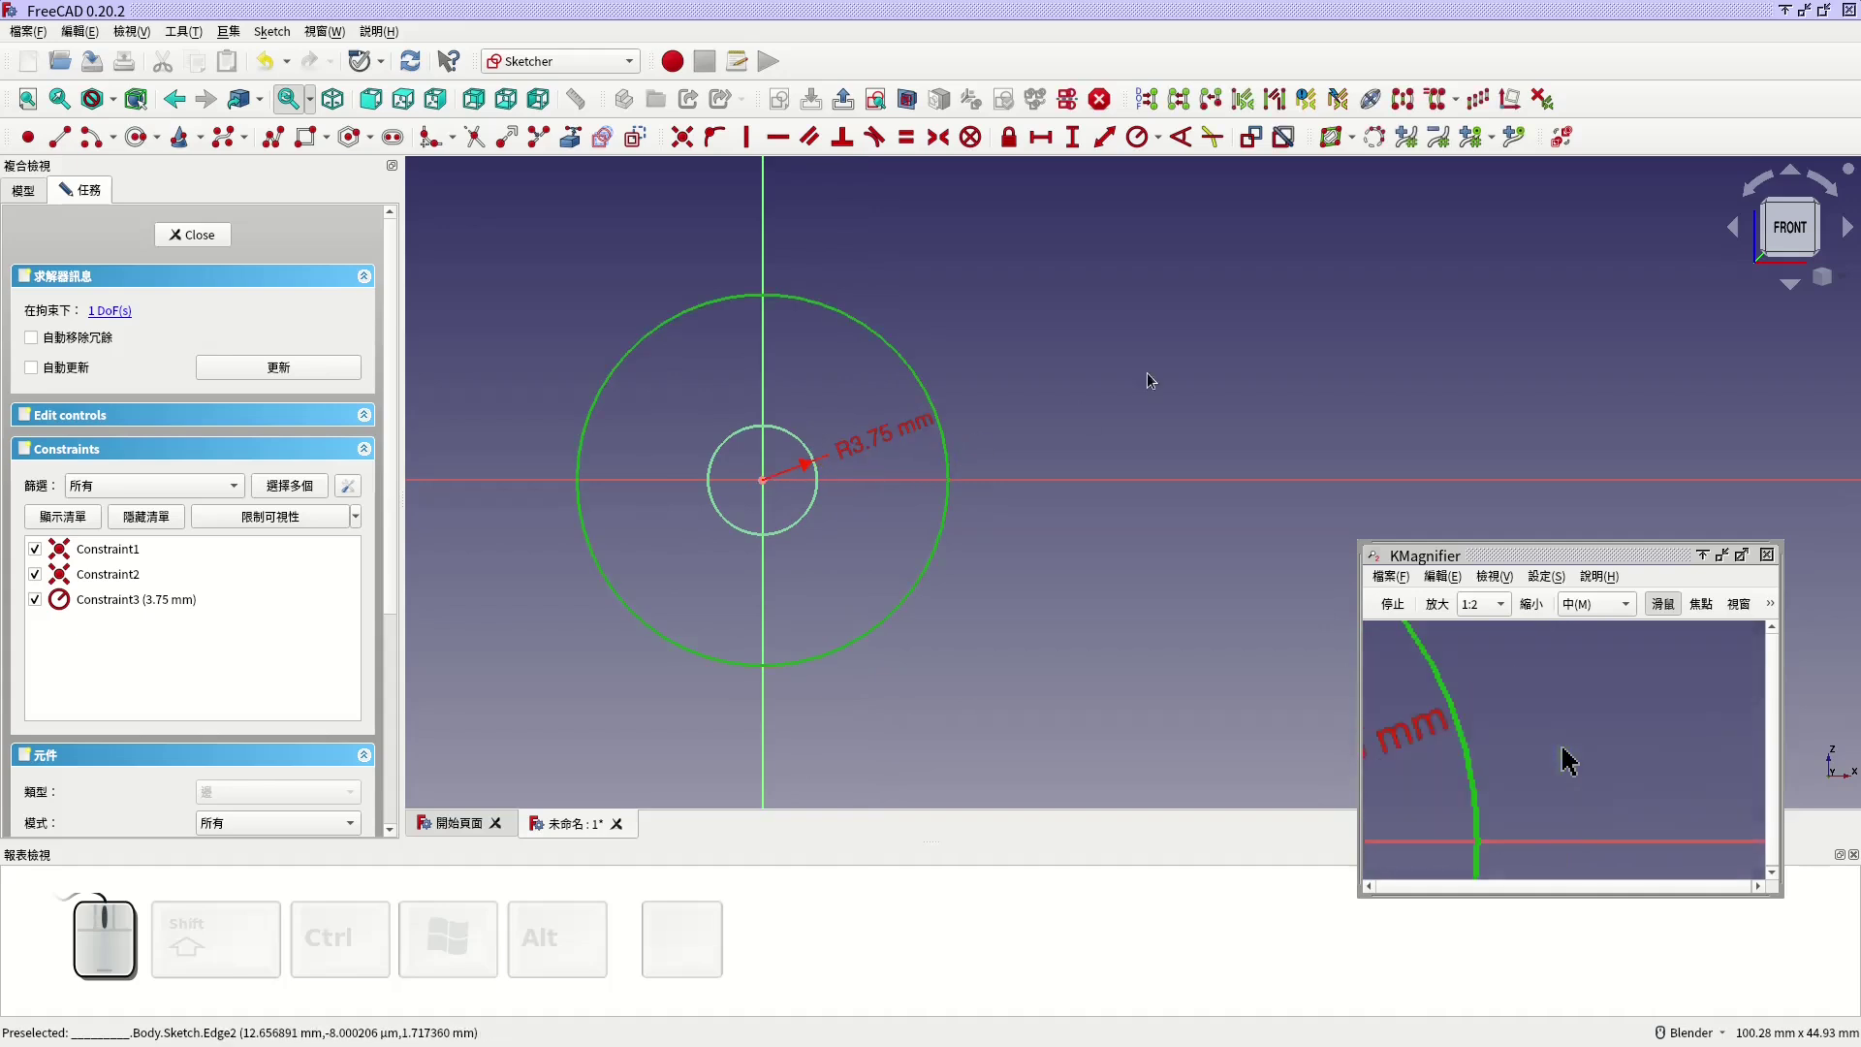
{"action": "left_click", "coordinate": [1140, 145]}
{"action": "key", "text": "3"}
{"action": "key", "text": "/"}
{"action": "key", "text": "2"}
{"action": "key", "text": "Return"}
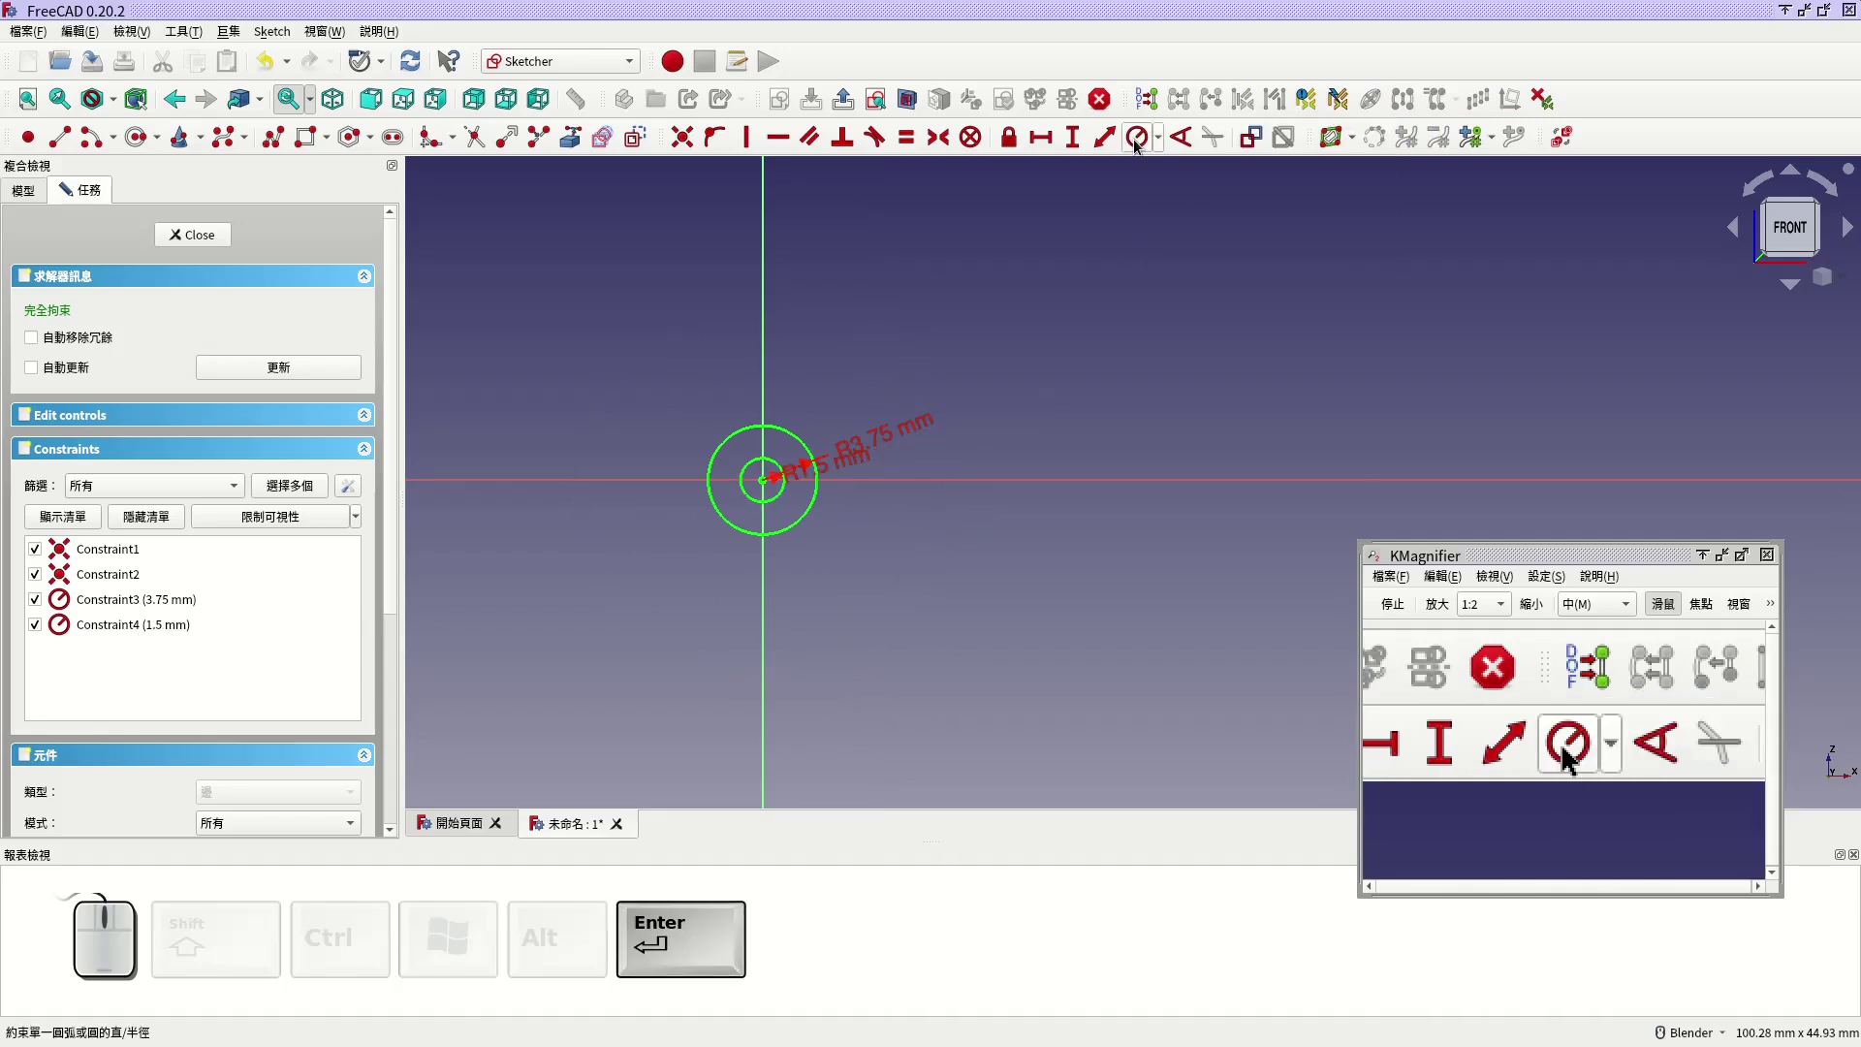
{"action": "scroll", "scroll_direction": "up", "scroll_amount": 3}
{"action": "left_click_drag", "start_coordinate": [854, 520], "coordinate": [783, 543]}
{"action": "left_click_drag", "start_coordinate": [769, 577], "coordinate": [797, 581]}
{"action": "middle_click", "coordinate": [797, 575]}
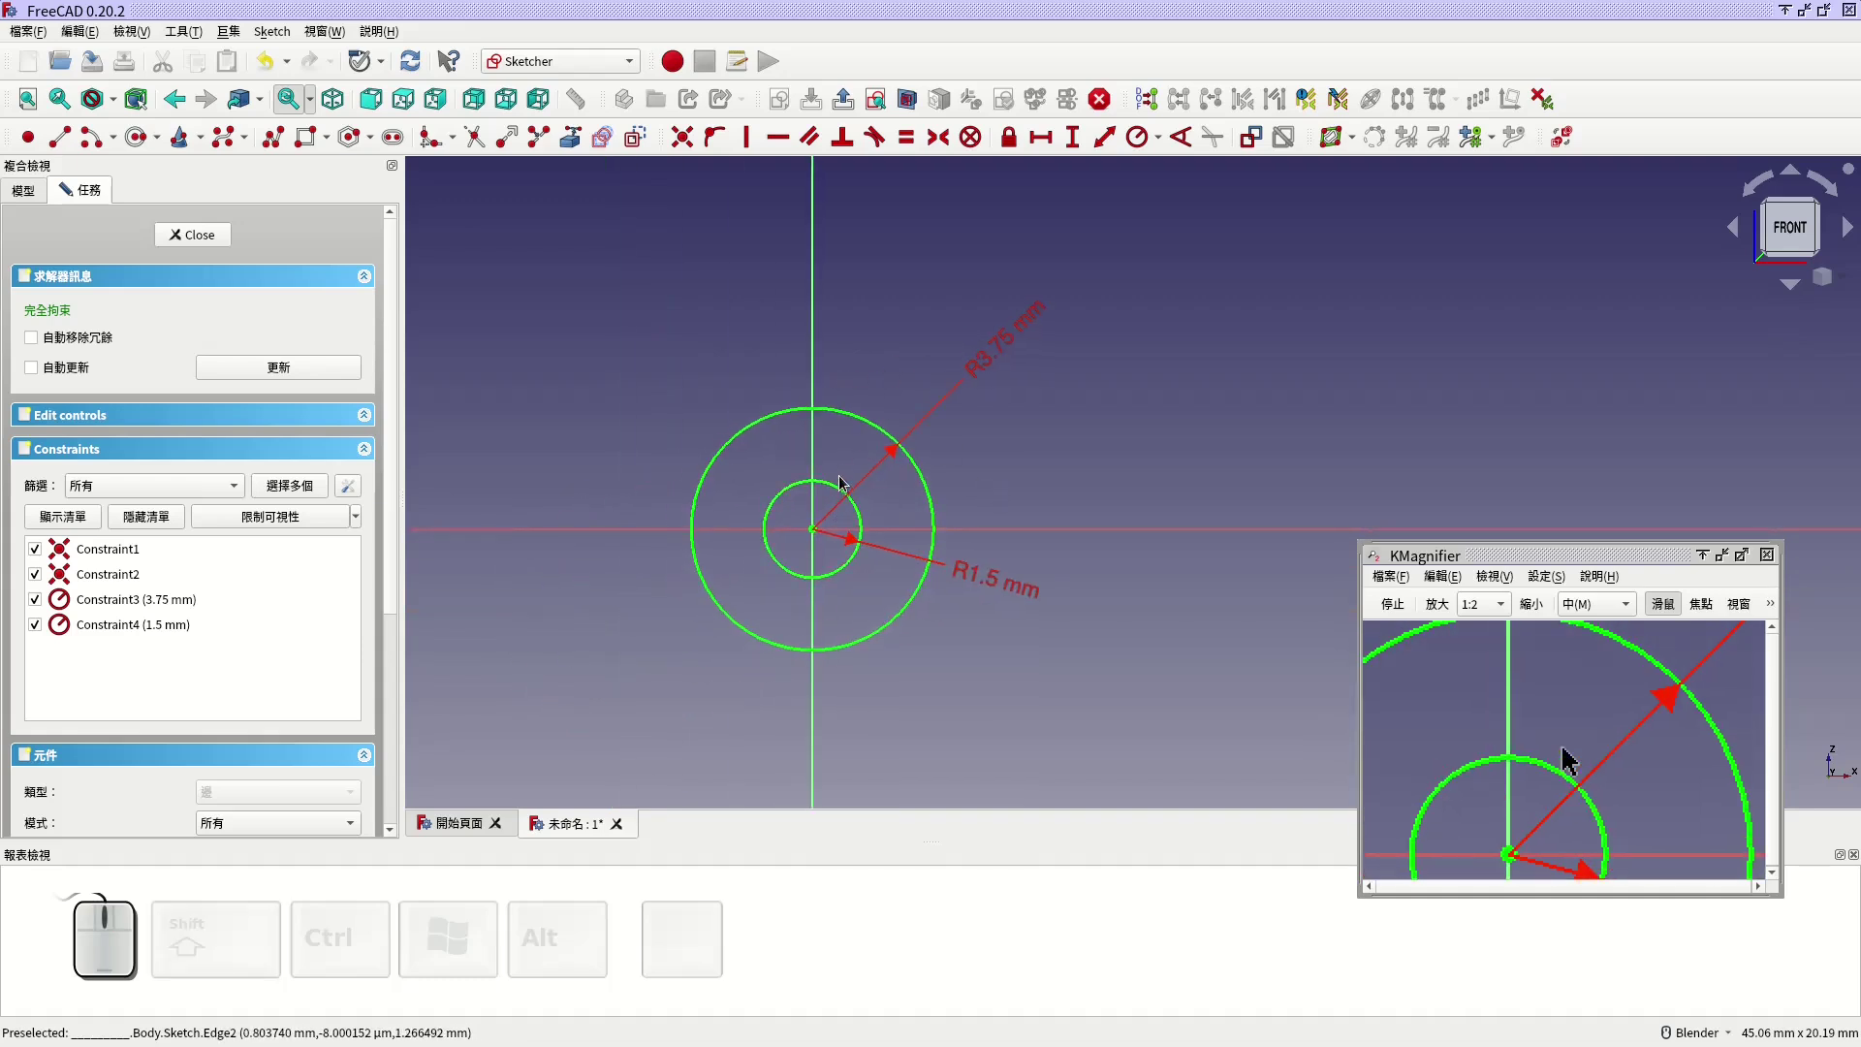
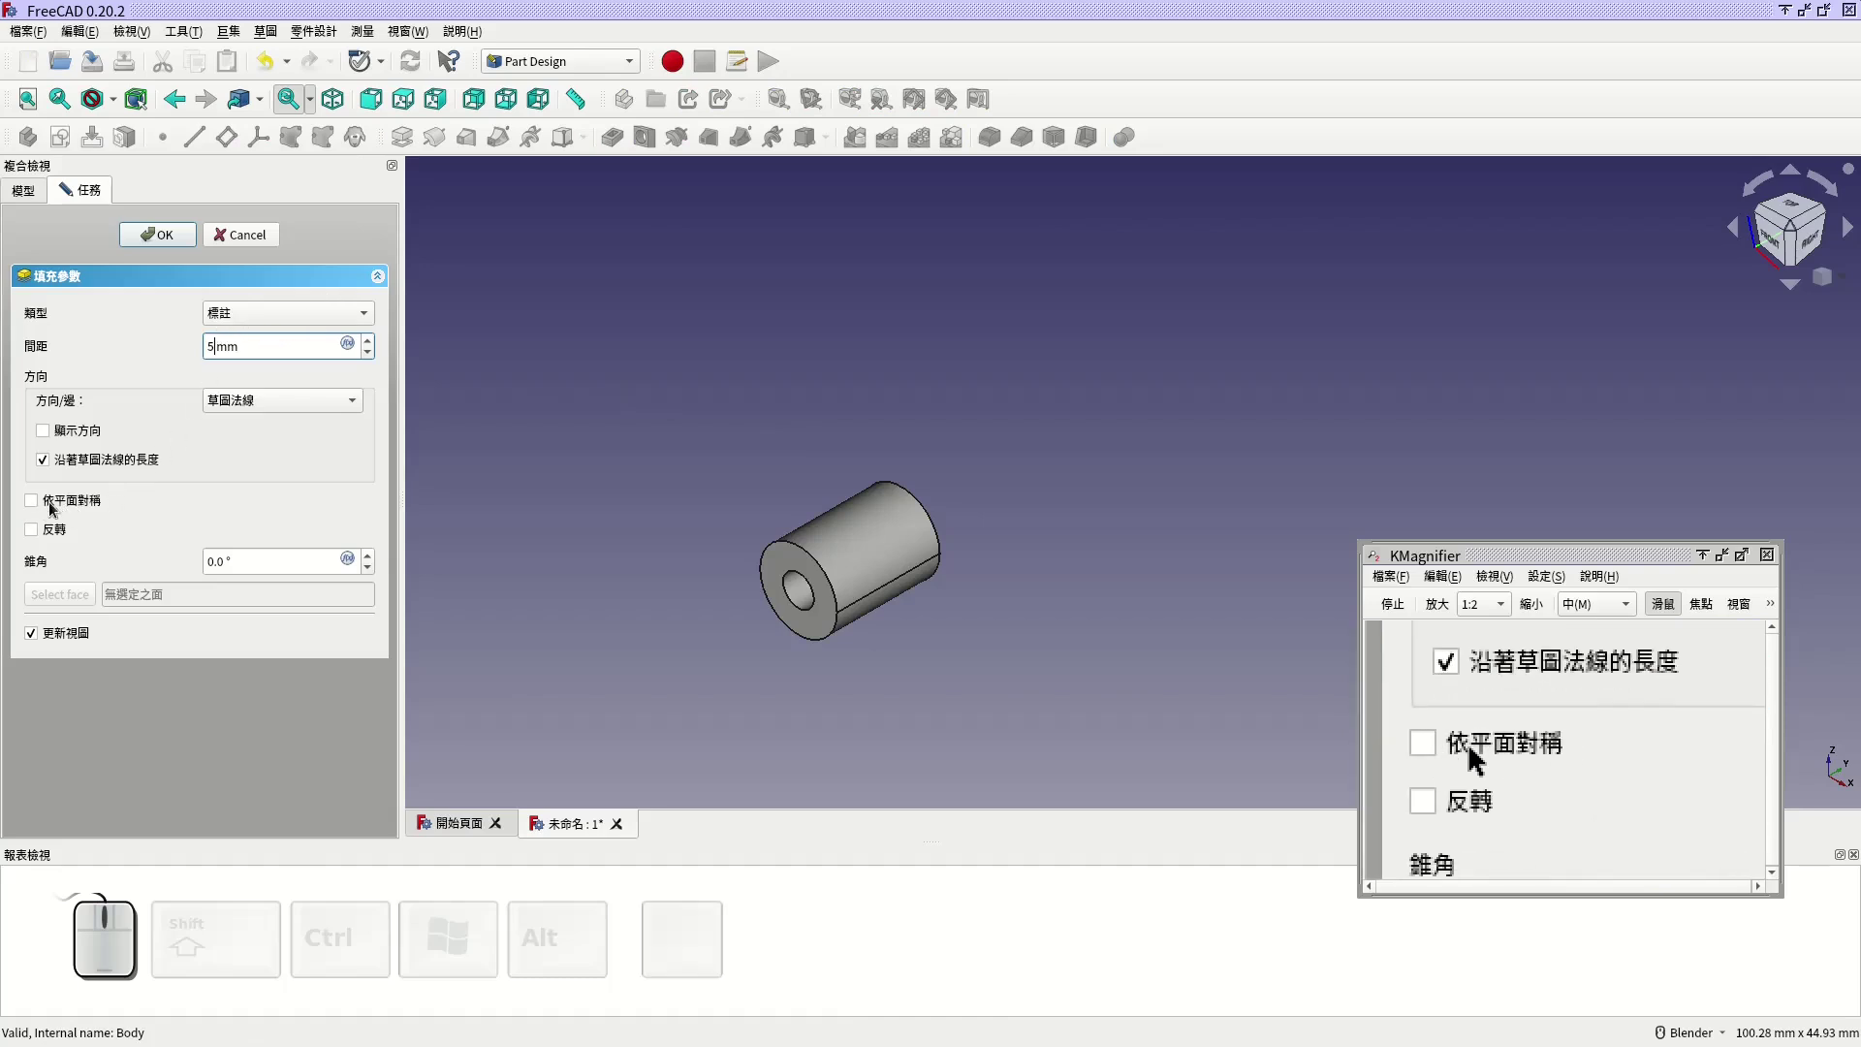
Step: Pad the two circles 5 mm into a short tube, check the drawing, and select the outer curved face
{"action": "left_click", "coordinate": [89, 506]}
{"action": "left_click", "coordinate": [169, 238]}
{"action": "scroll", "scroll_direction": "up", "scroll_amount": 3}
{"action": "left_click_drag", "start_coordinate": [948, 523], "coordinate": [913, 472]}
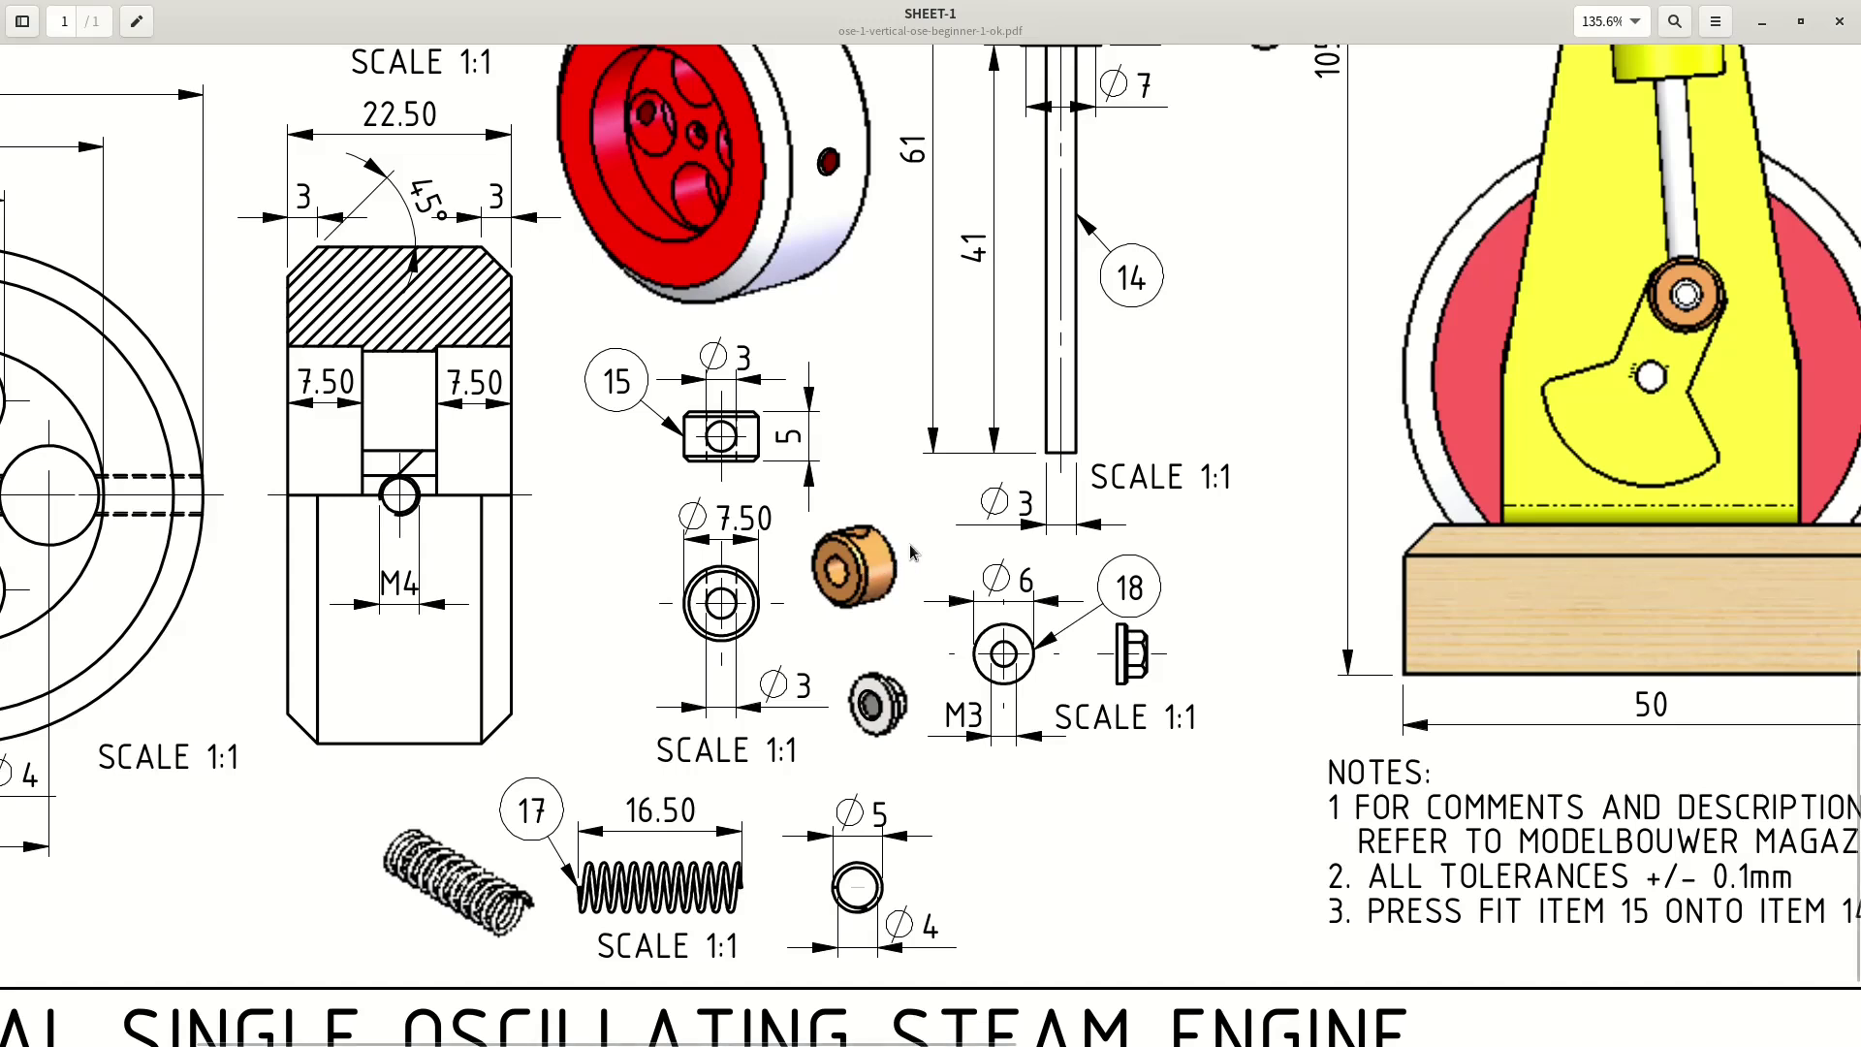
{"action": "key", "text": "super+2"}
{"action": "left_click", "coordinate": [939, 481]}
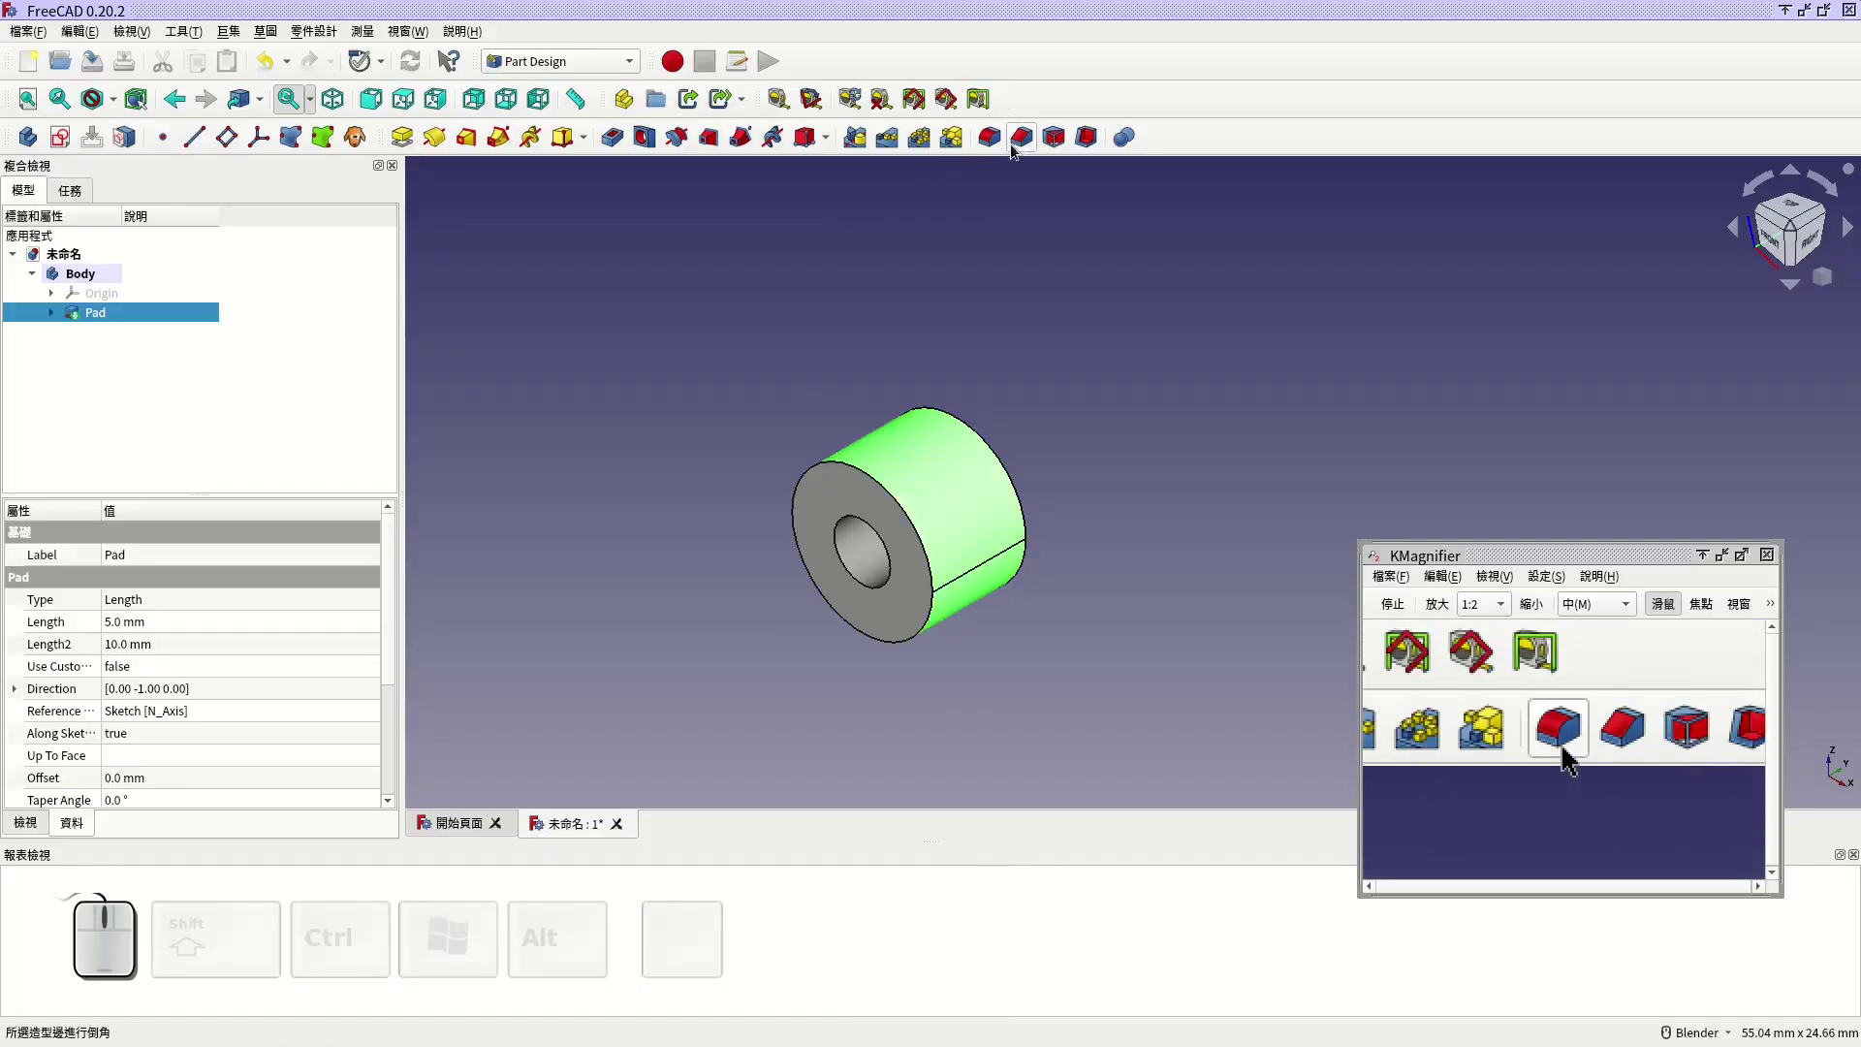
Step: Chamfer the rims of the tube's outer face with a 0.2 size
{"action": "left_click", "coordinate": [1024, 148]}
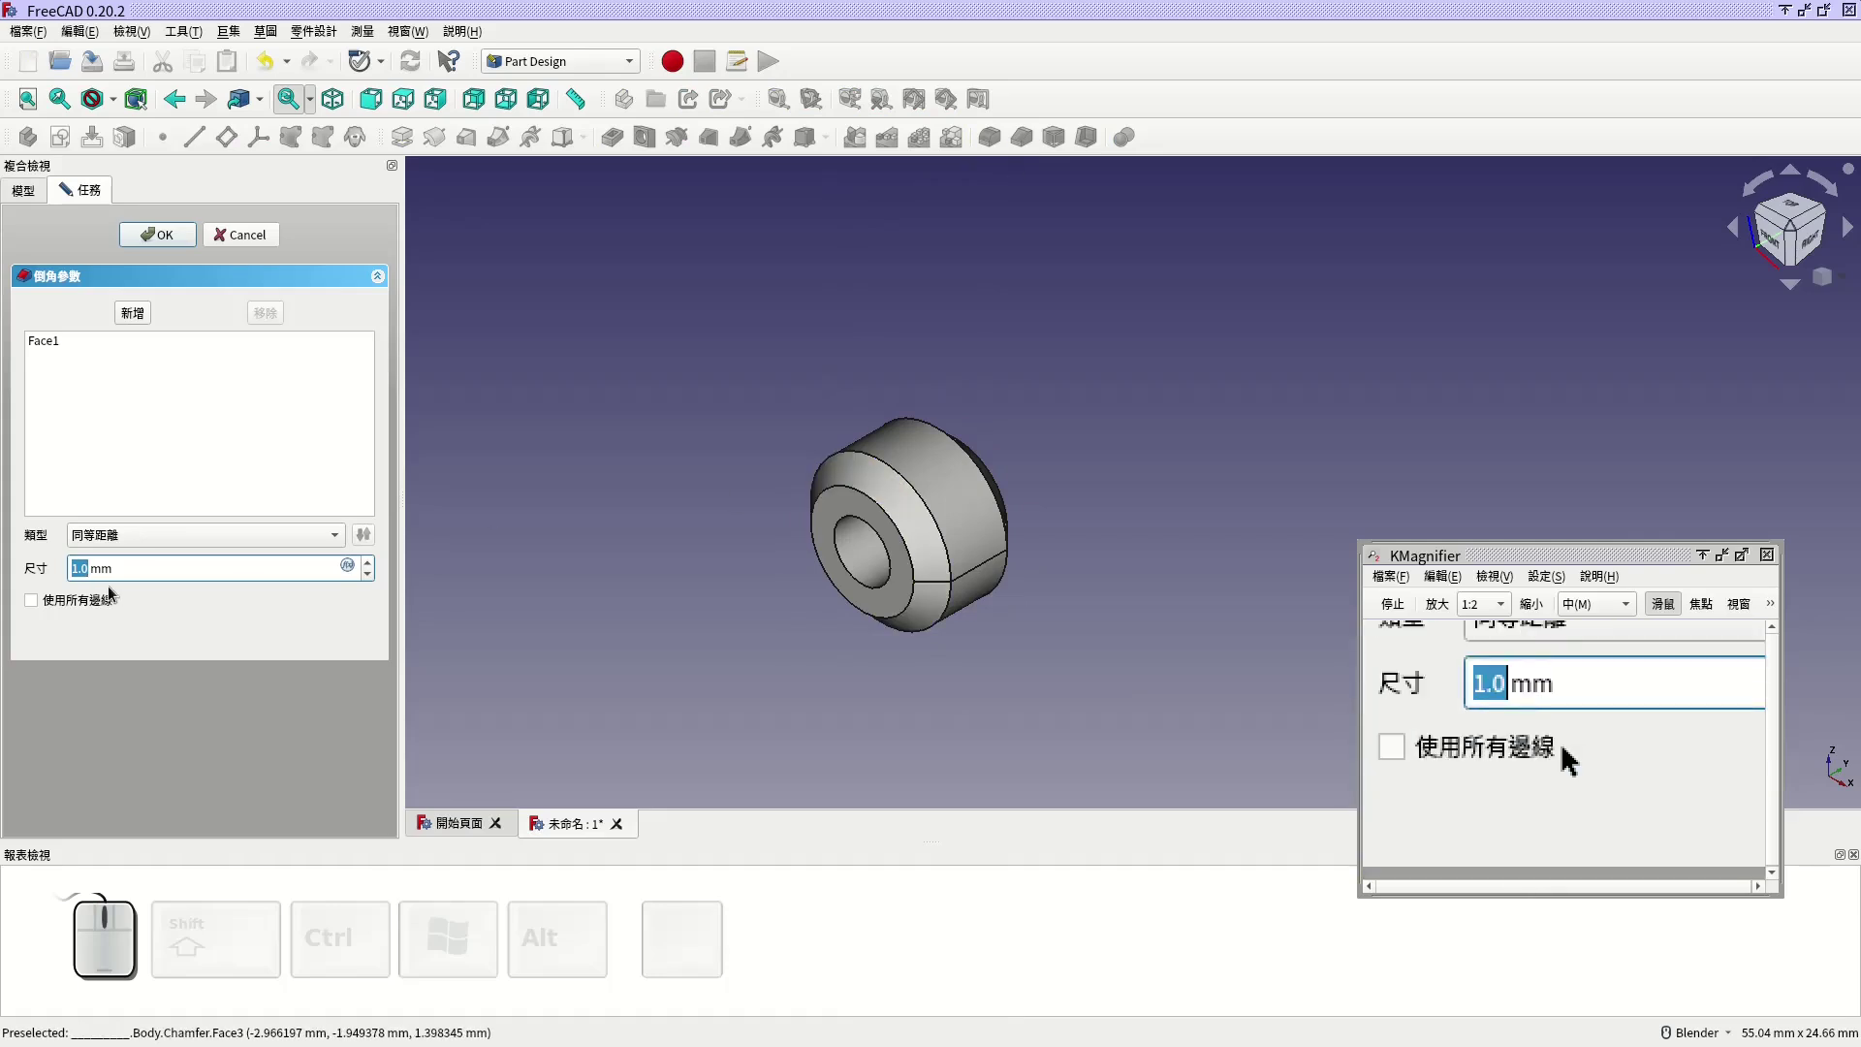
{"action": "key", "text": "."}
{"action": "key", "text": "2"}
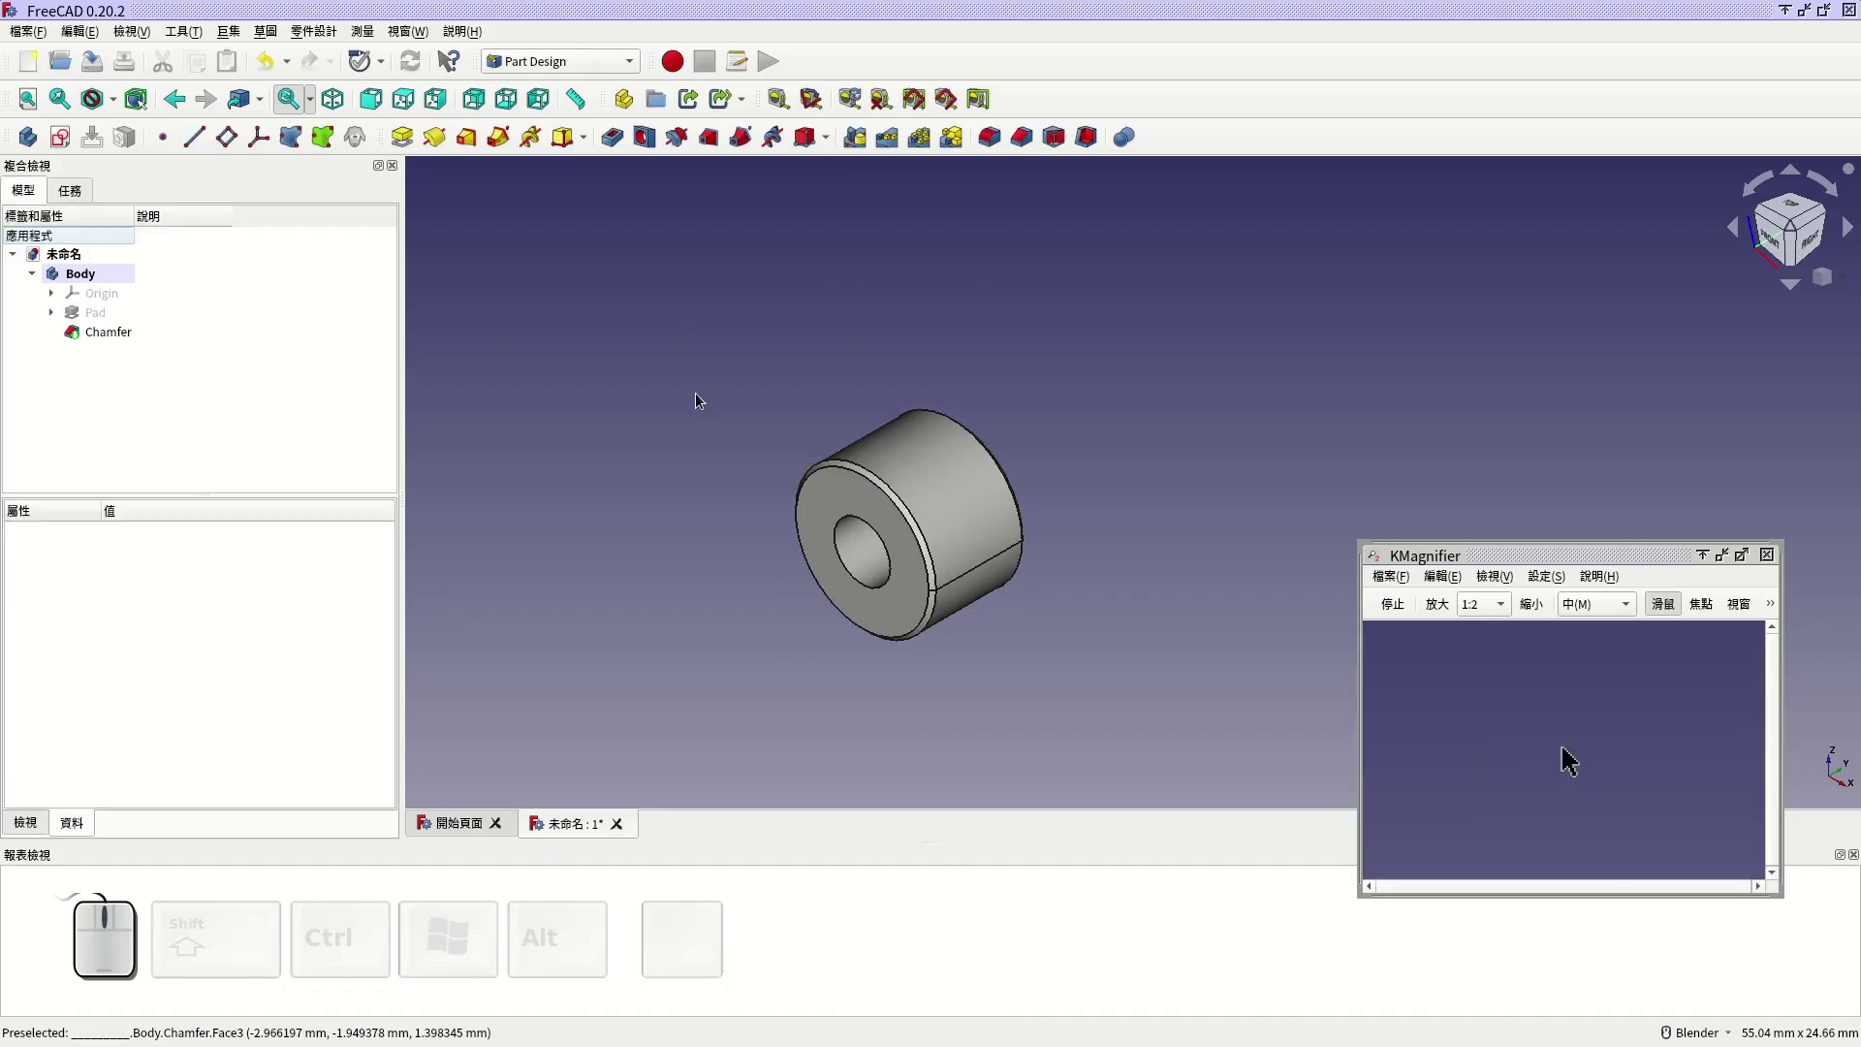
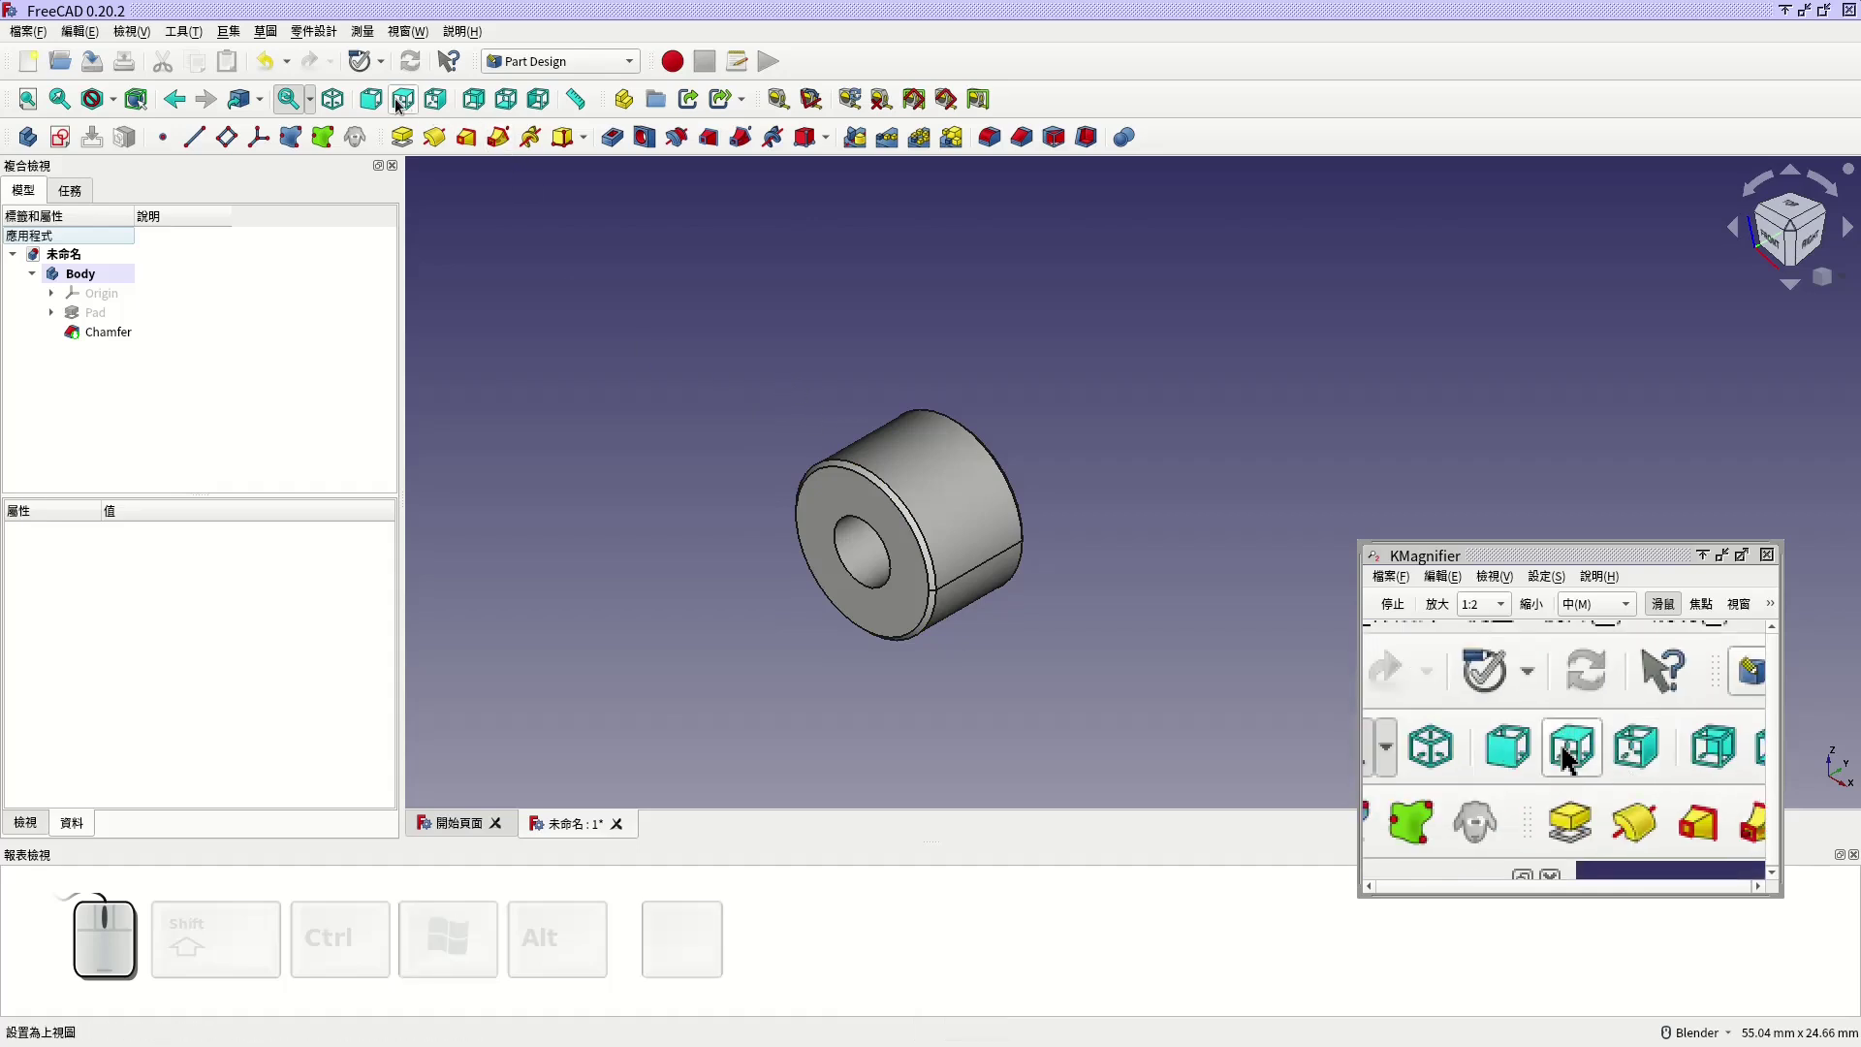
Step: Start a new sketch on a reference plane of the chamfered tube
{"action": "left_click", "coordinate": [401, 109]}
{"action": "middle_click", "coordinate": [1140, 511]}
{"action": "middle_click", "coordinate": [1023, 277]}
{"action": "left_click", "coordinate": [72, 149]}
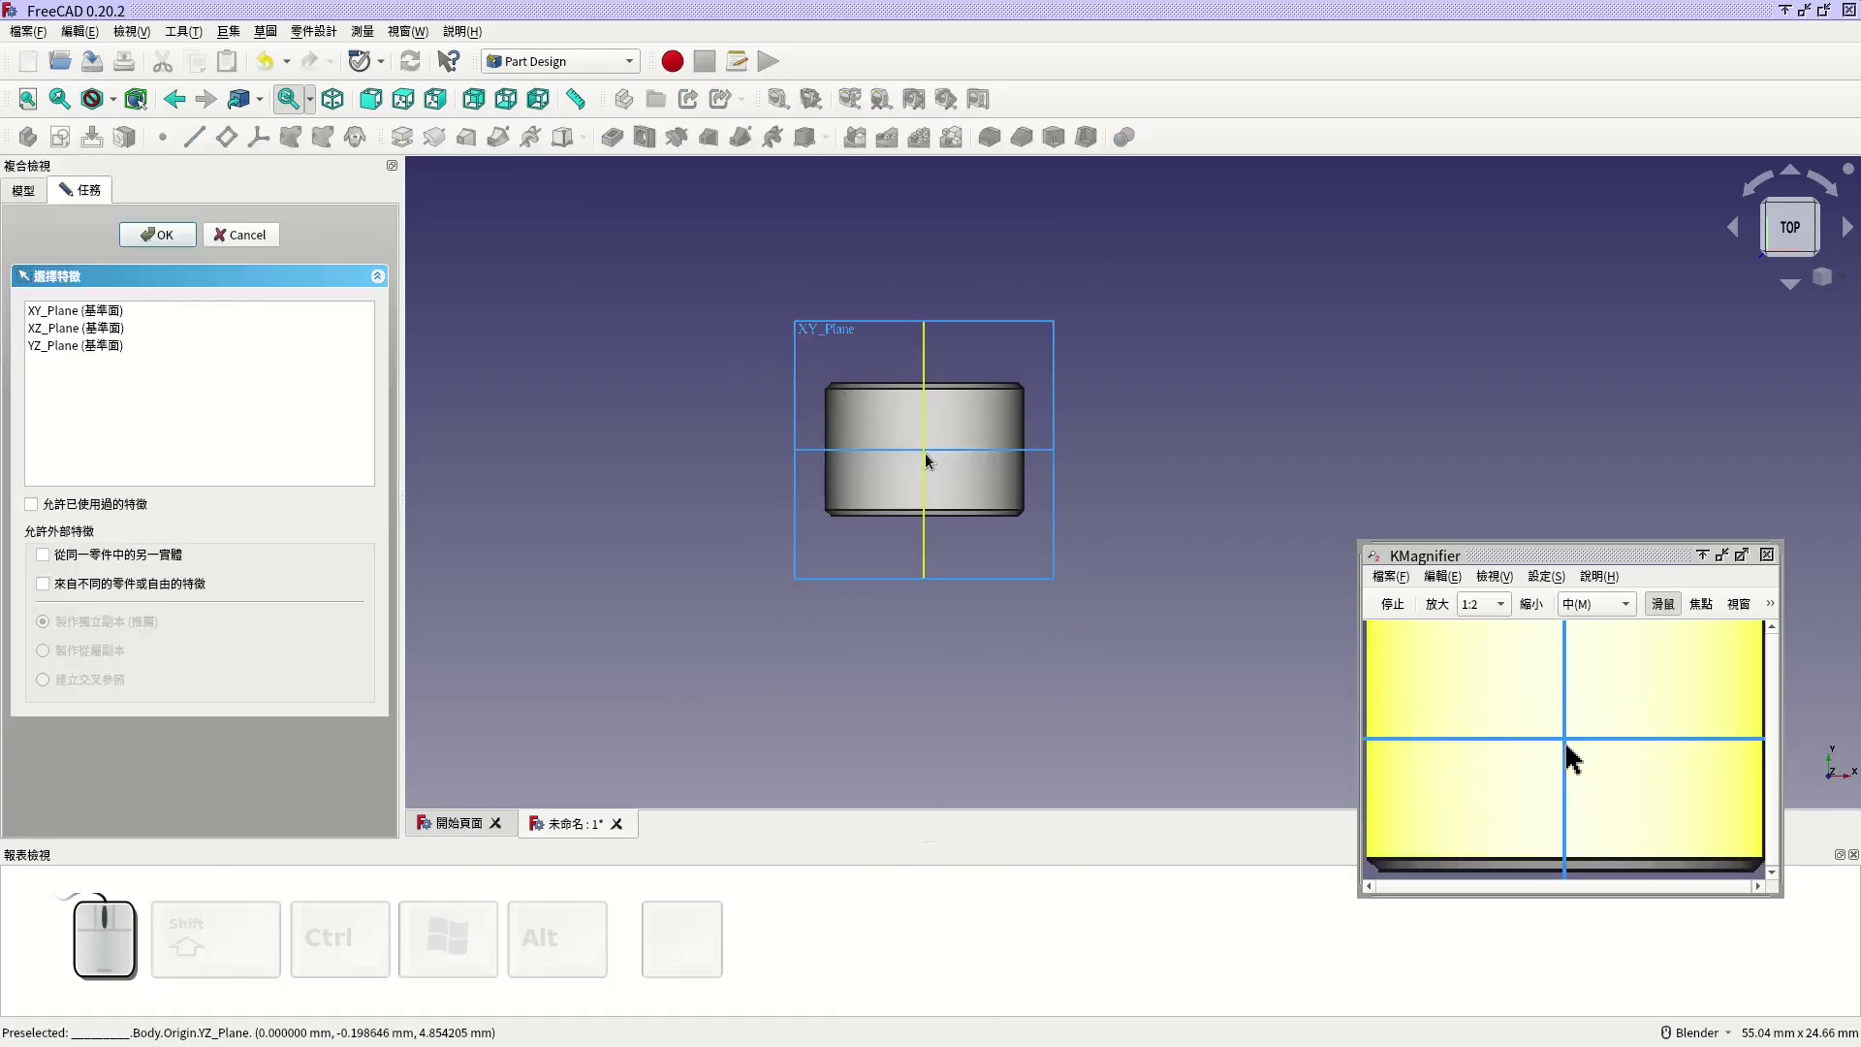
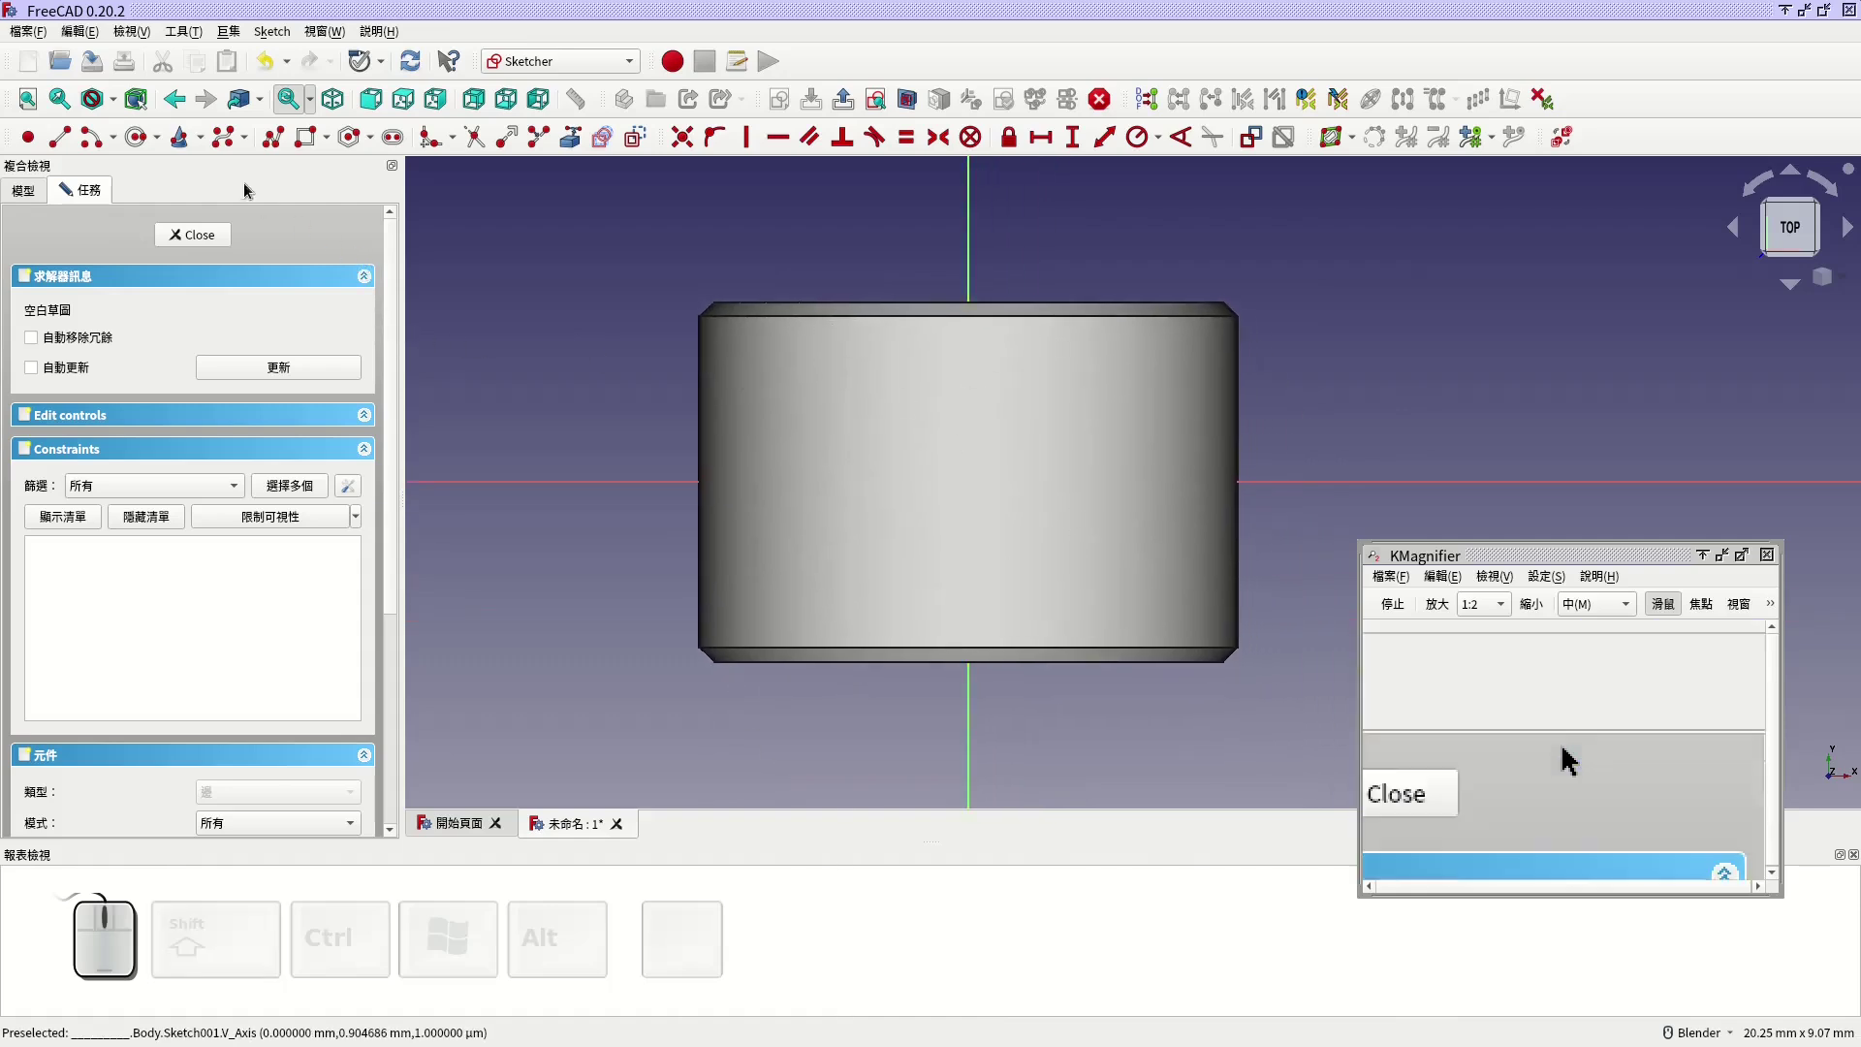
Step: Switch to wireframe display and draw a 1.5 mm radius circle at the sketch origin
{"action": "left_click", "coordinate": [119, 108]}
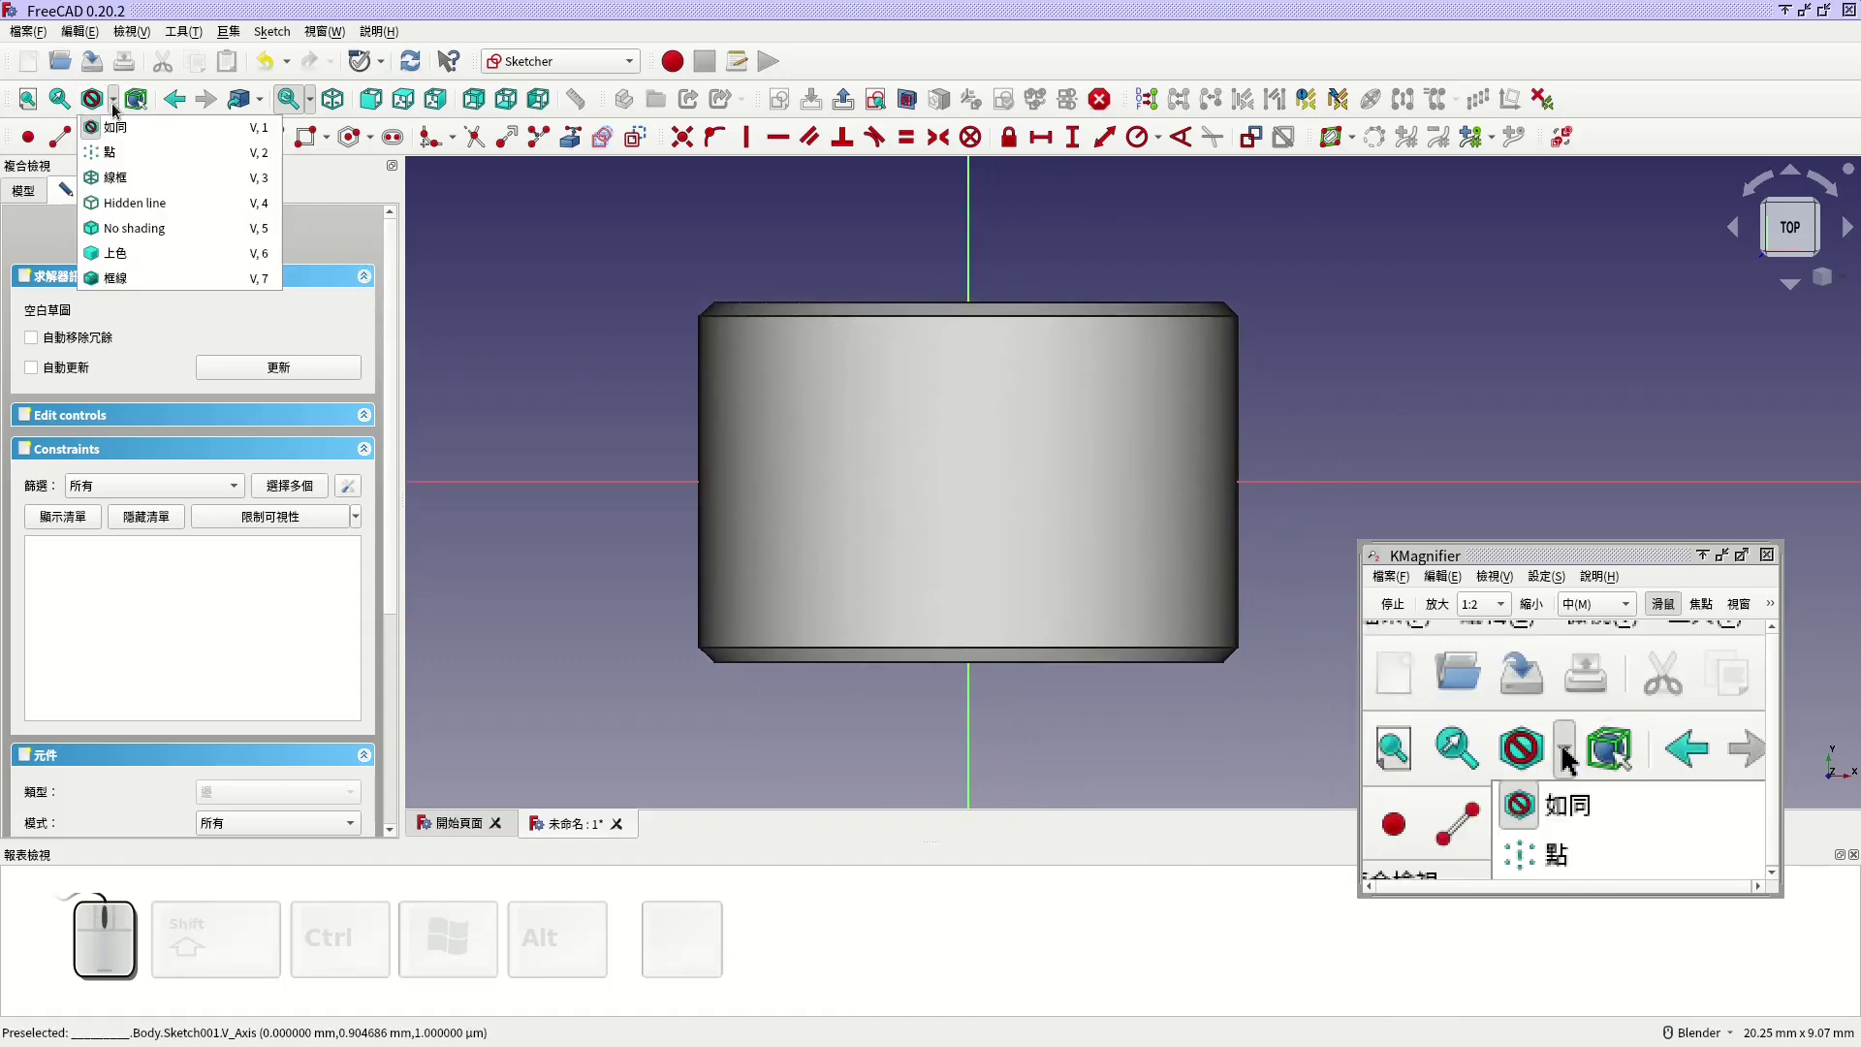
{"action": "left_click", "coordinate": [140, 184]}
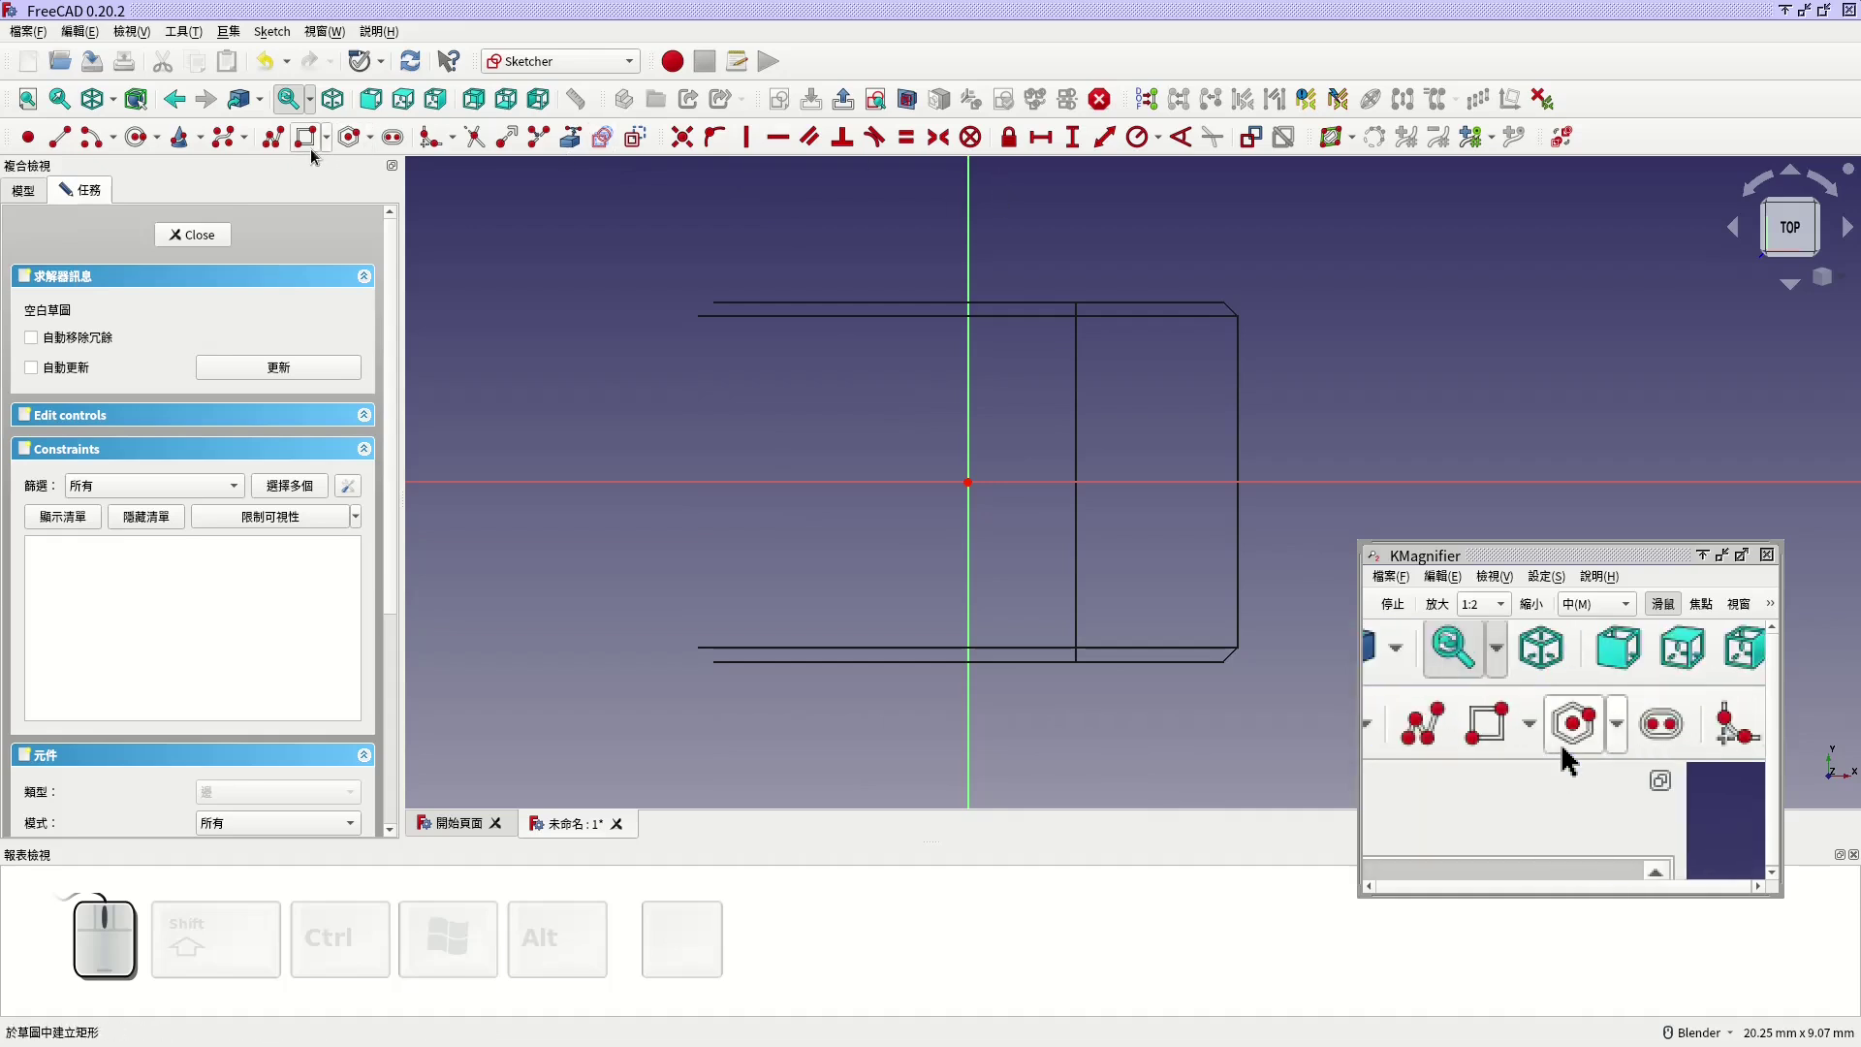
{"action": "left_click", "coordinate": [130, 150]}
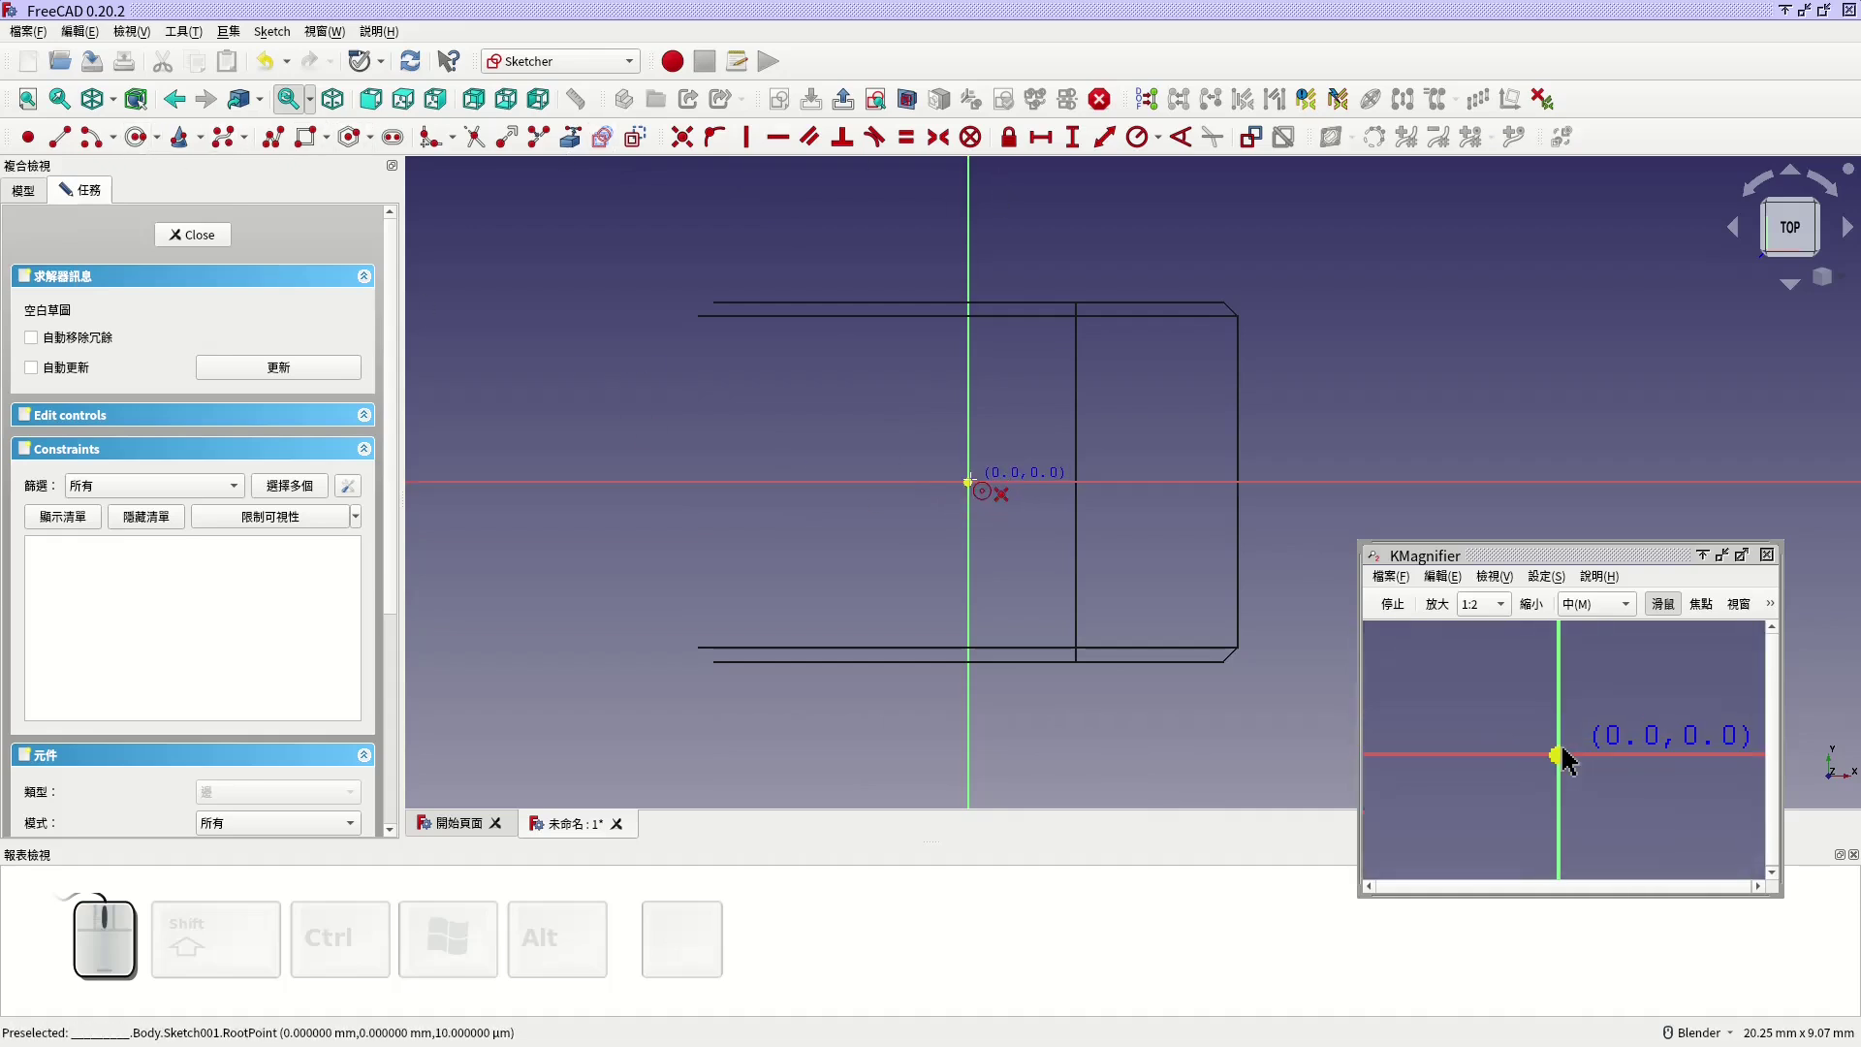
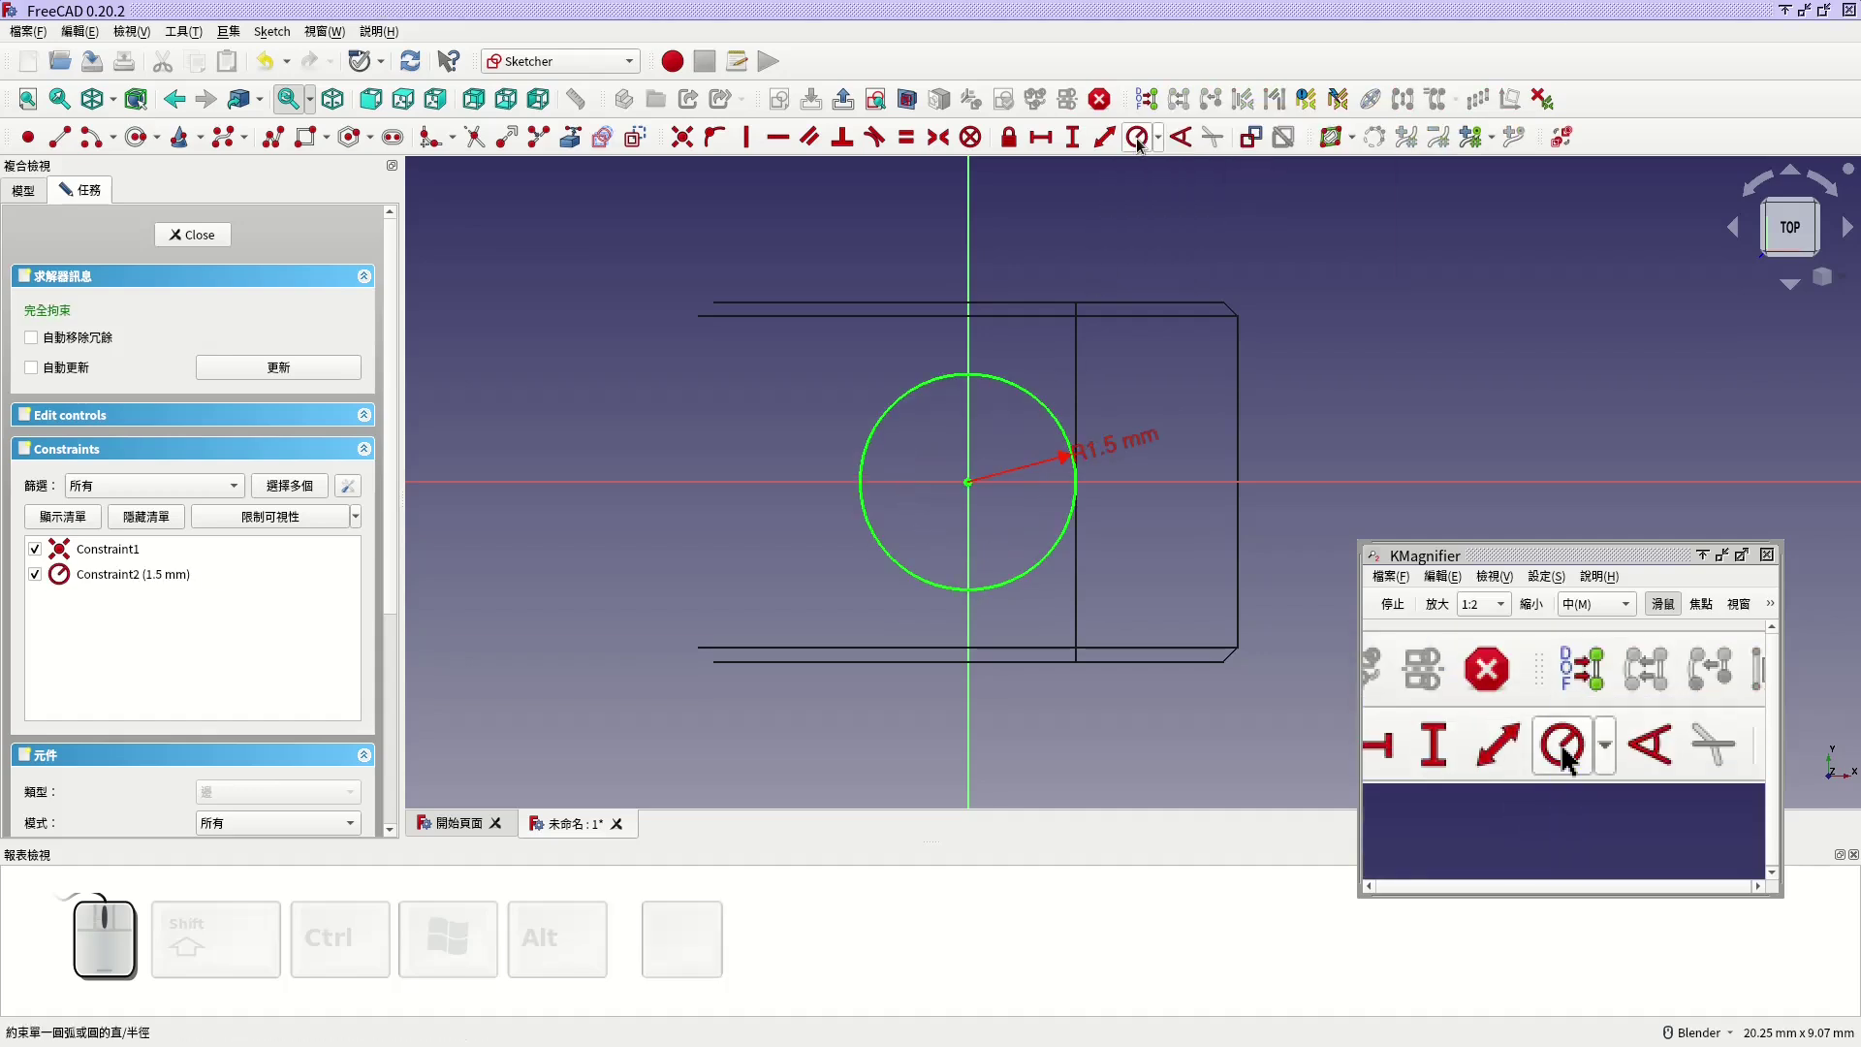
{"action": "left_click_drag", "start_coordinate": [1129, 456], "coordinate": [1067, 571]}
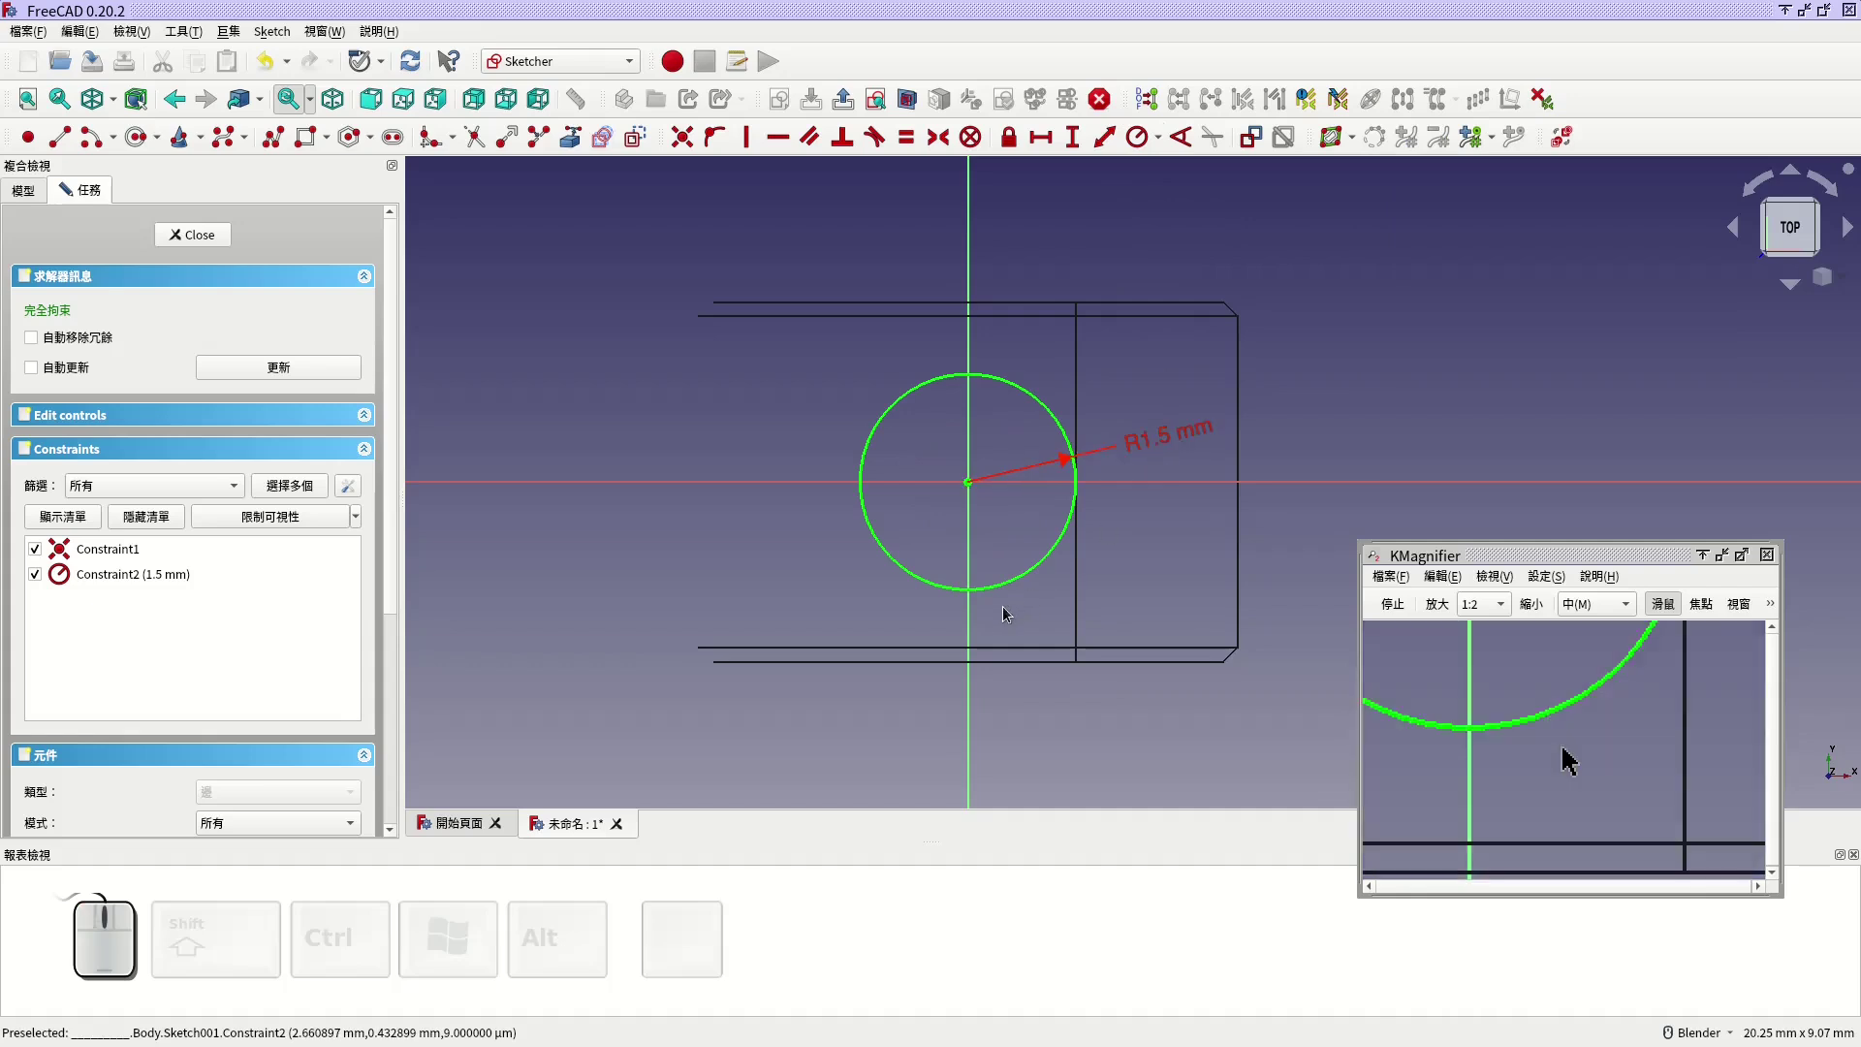
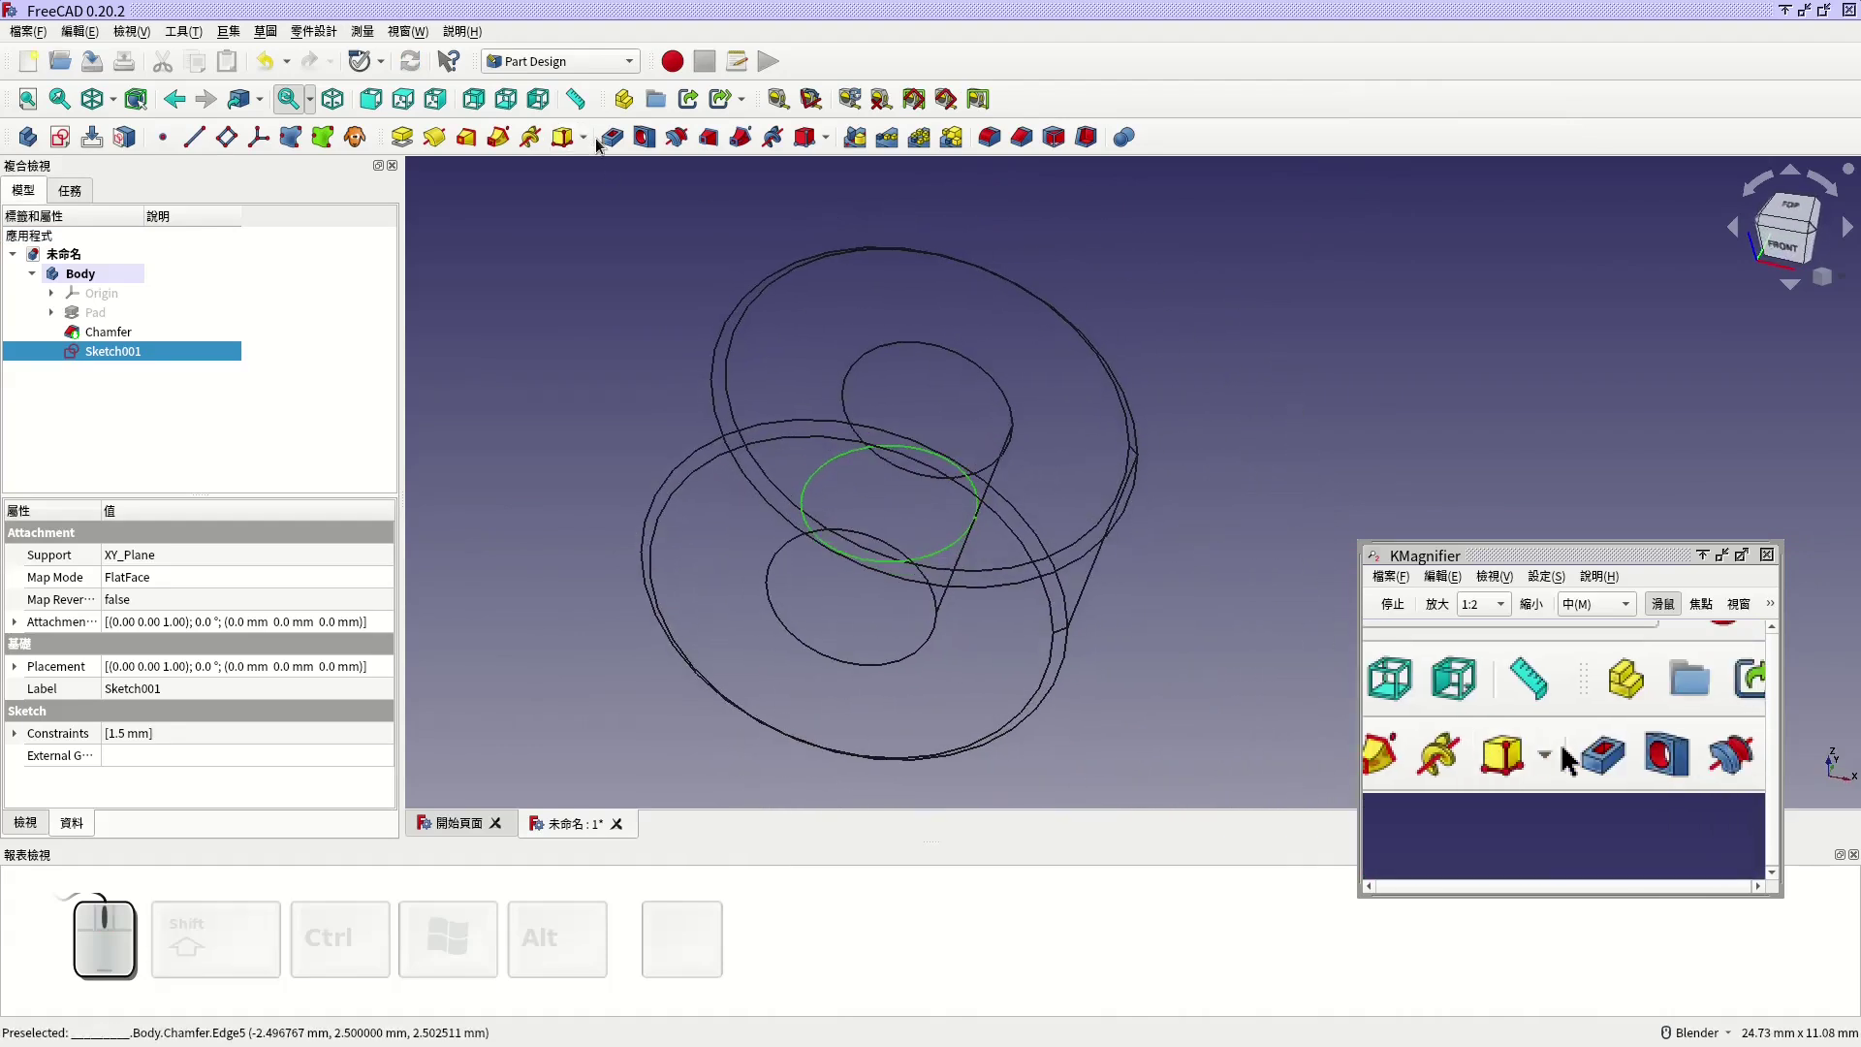
Step: Pocket the circle through all, reversed, cutting a cross hole into the bore
{"action": "left_click", "coordinate": [609, 144]}
{"action": "left_click", "coordinate": [232, 322]}
{"action": "left_click", "coordinate": [252, 338]}
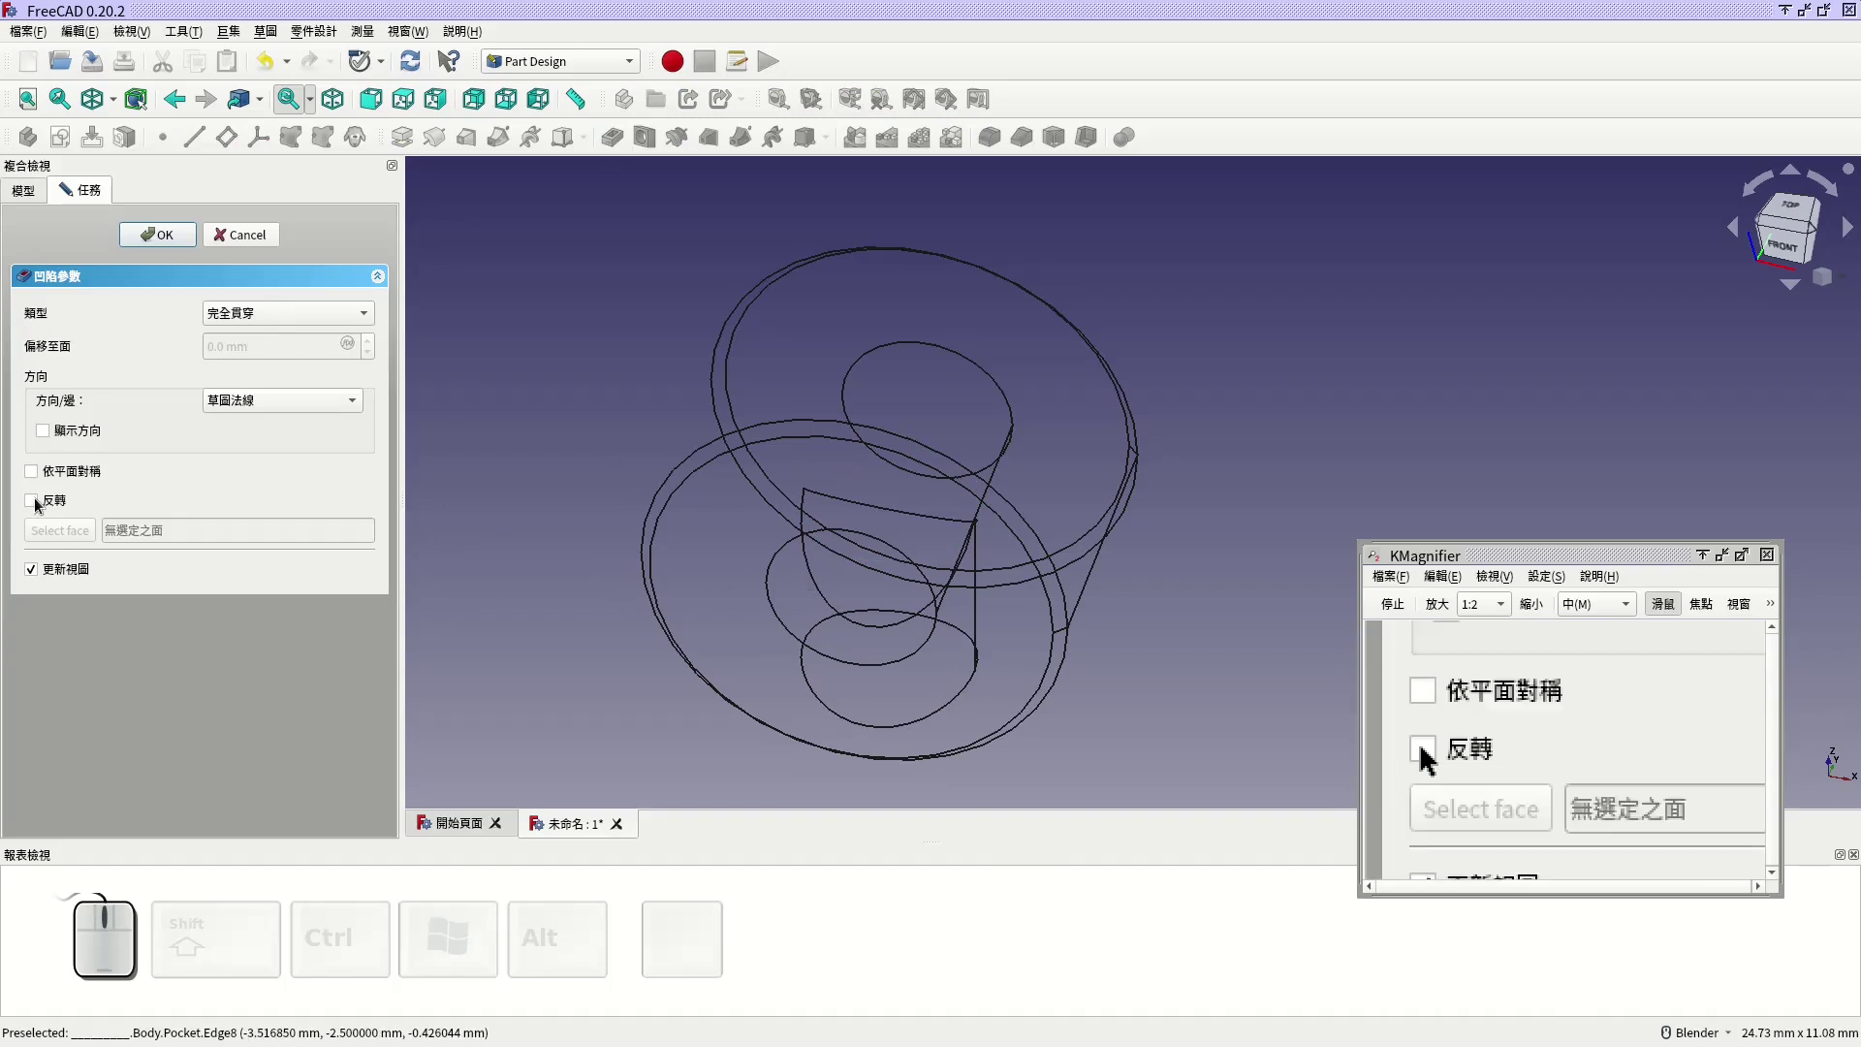
{"action": "left_click", "coordinate": [41, 508]}
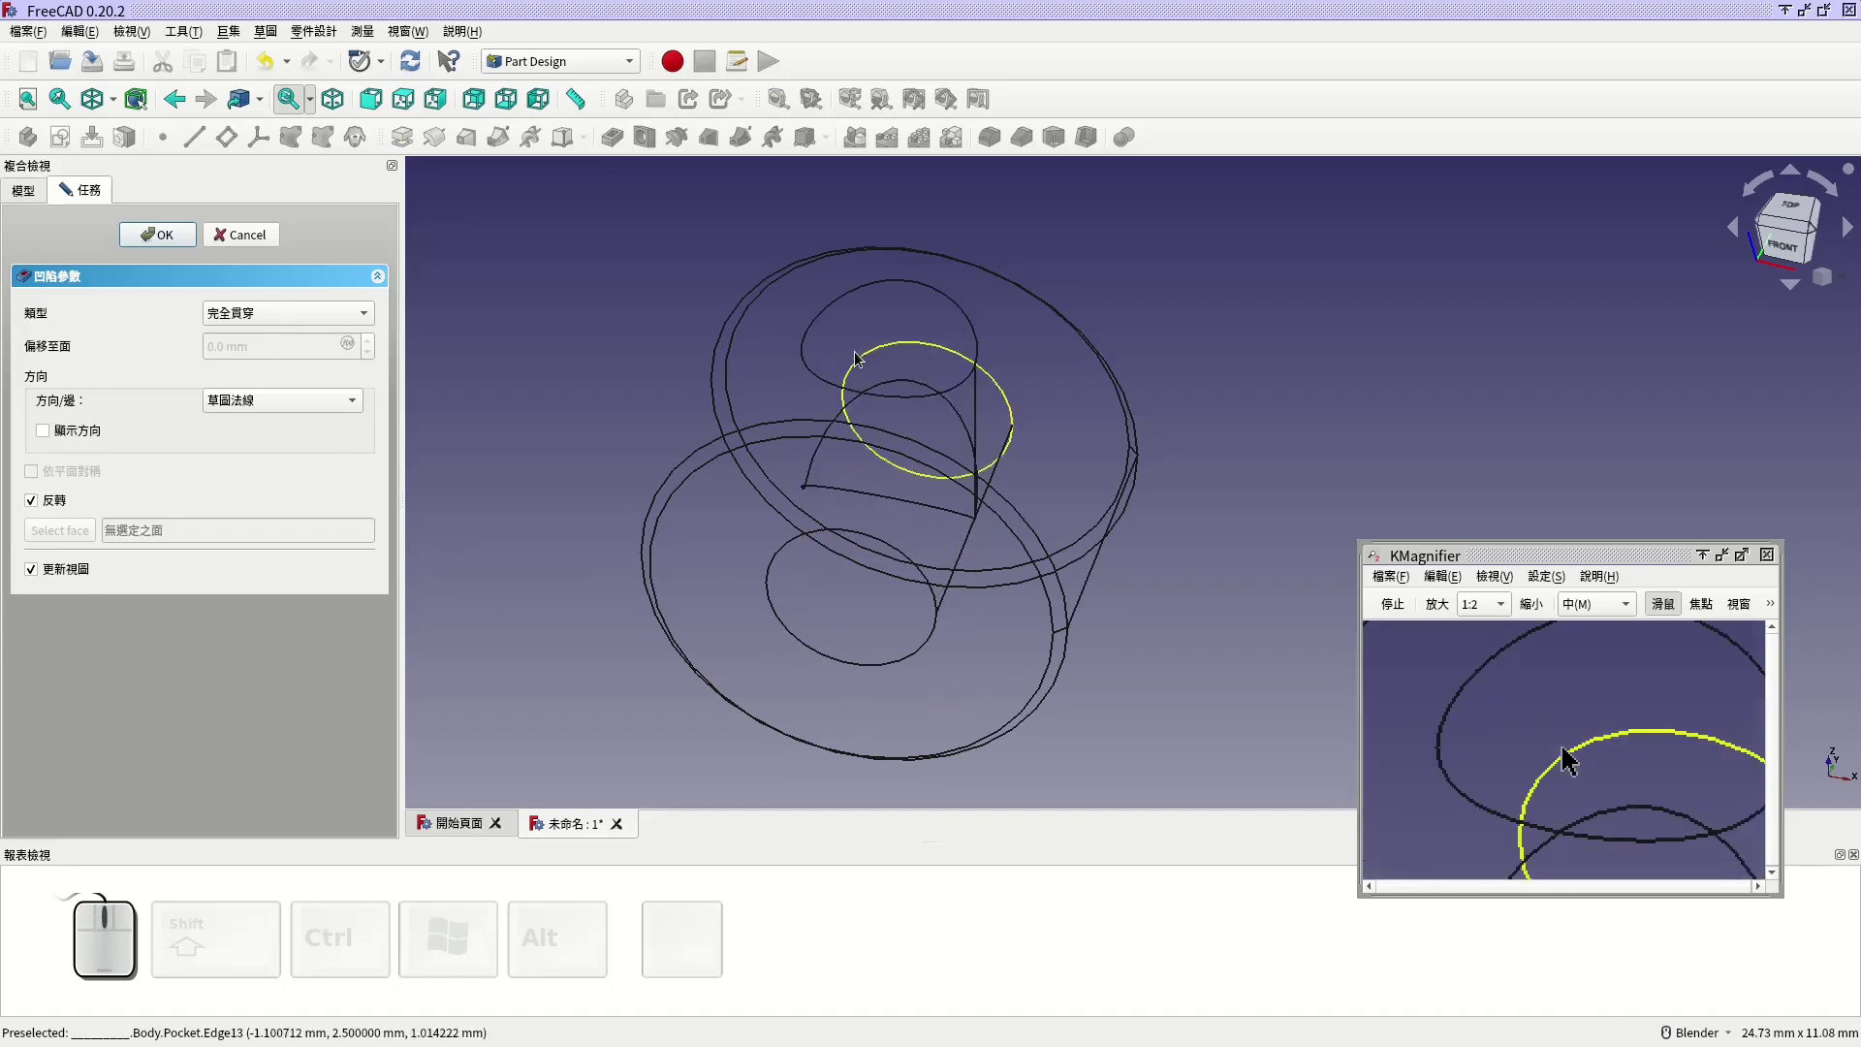
Step: Return the display to shaded and orbit to look into the bore
{"action": "left_click", "coordinate": [117, 109]}
{"action": "left_click", "coordinate": [117, 127]}
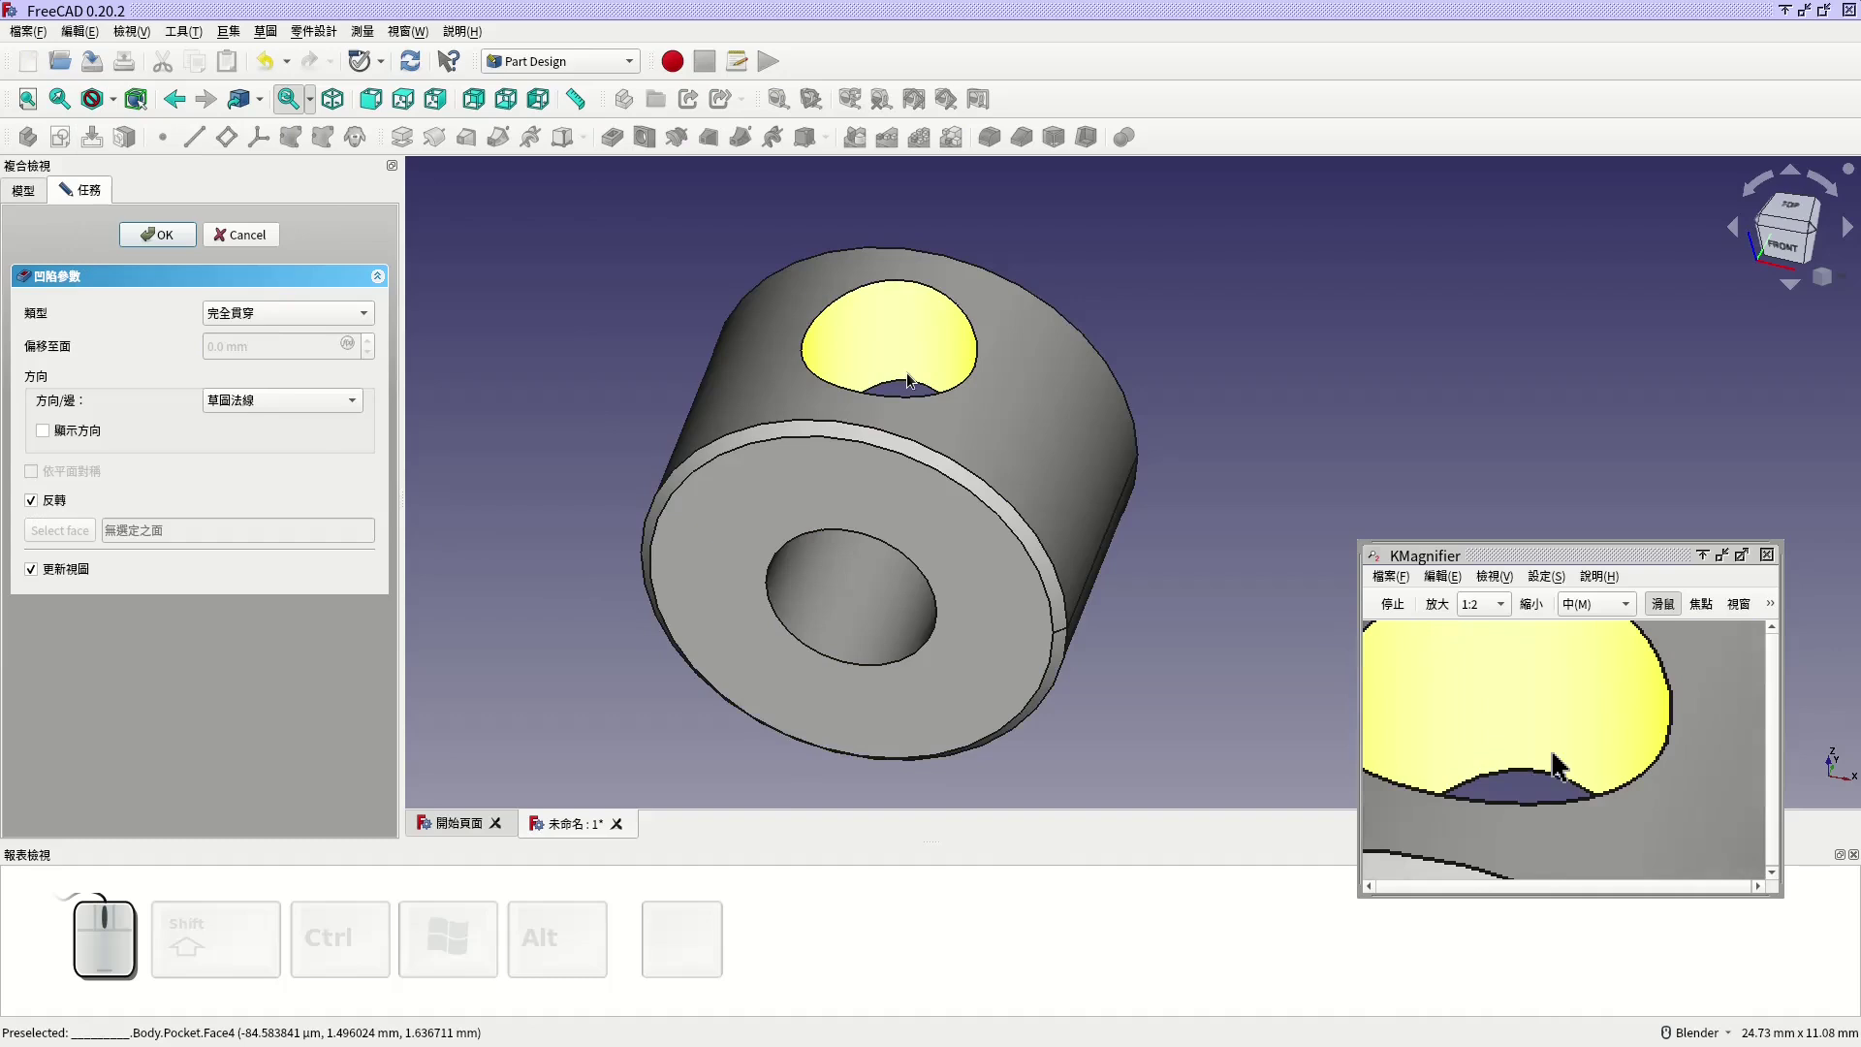
{"action": "left_click_drag", "start_coordinate": [1039, 512], "coordinate": [819, 526]}
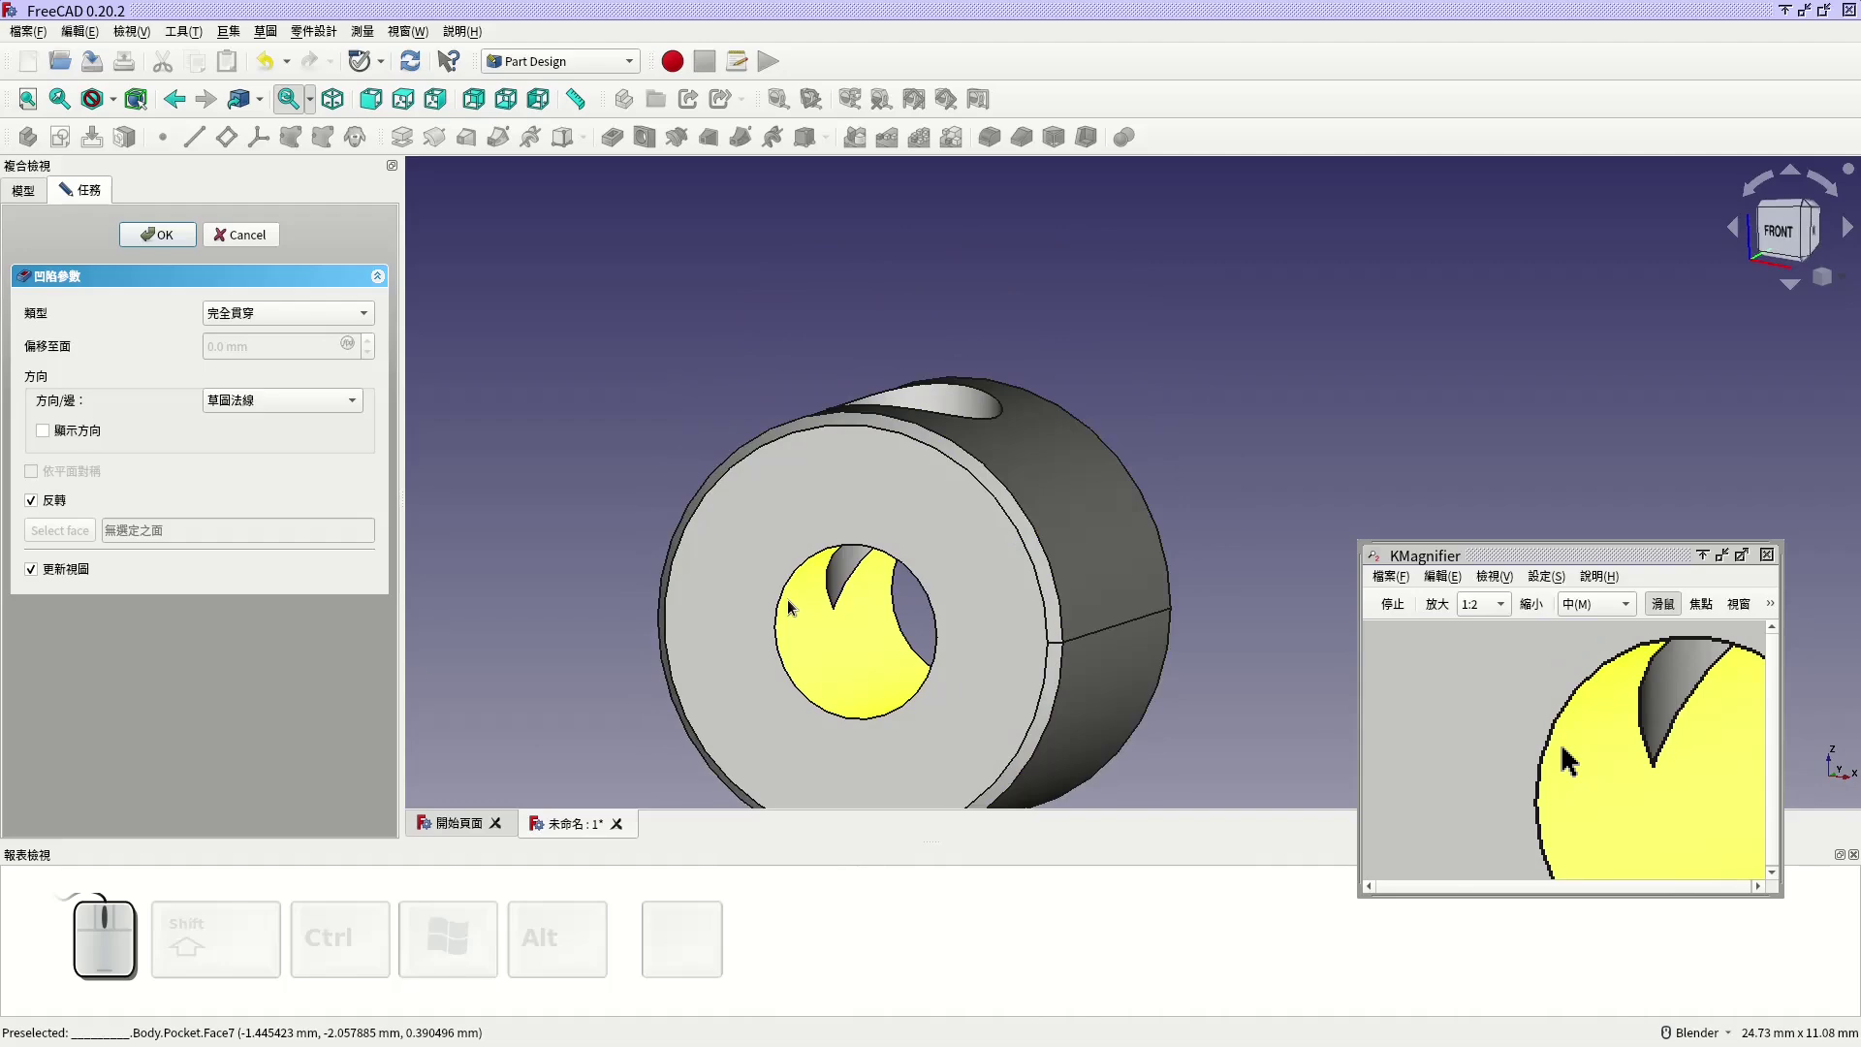
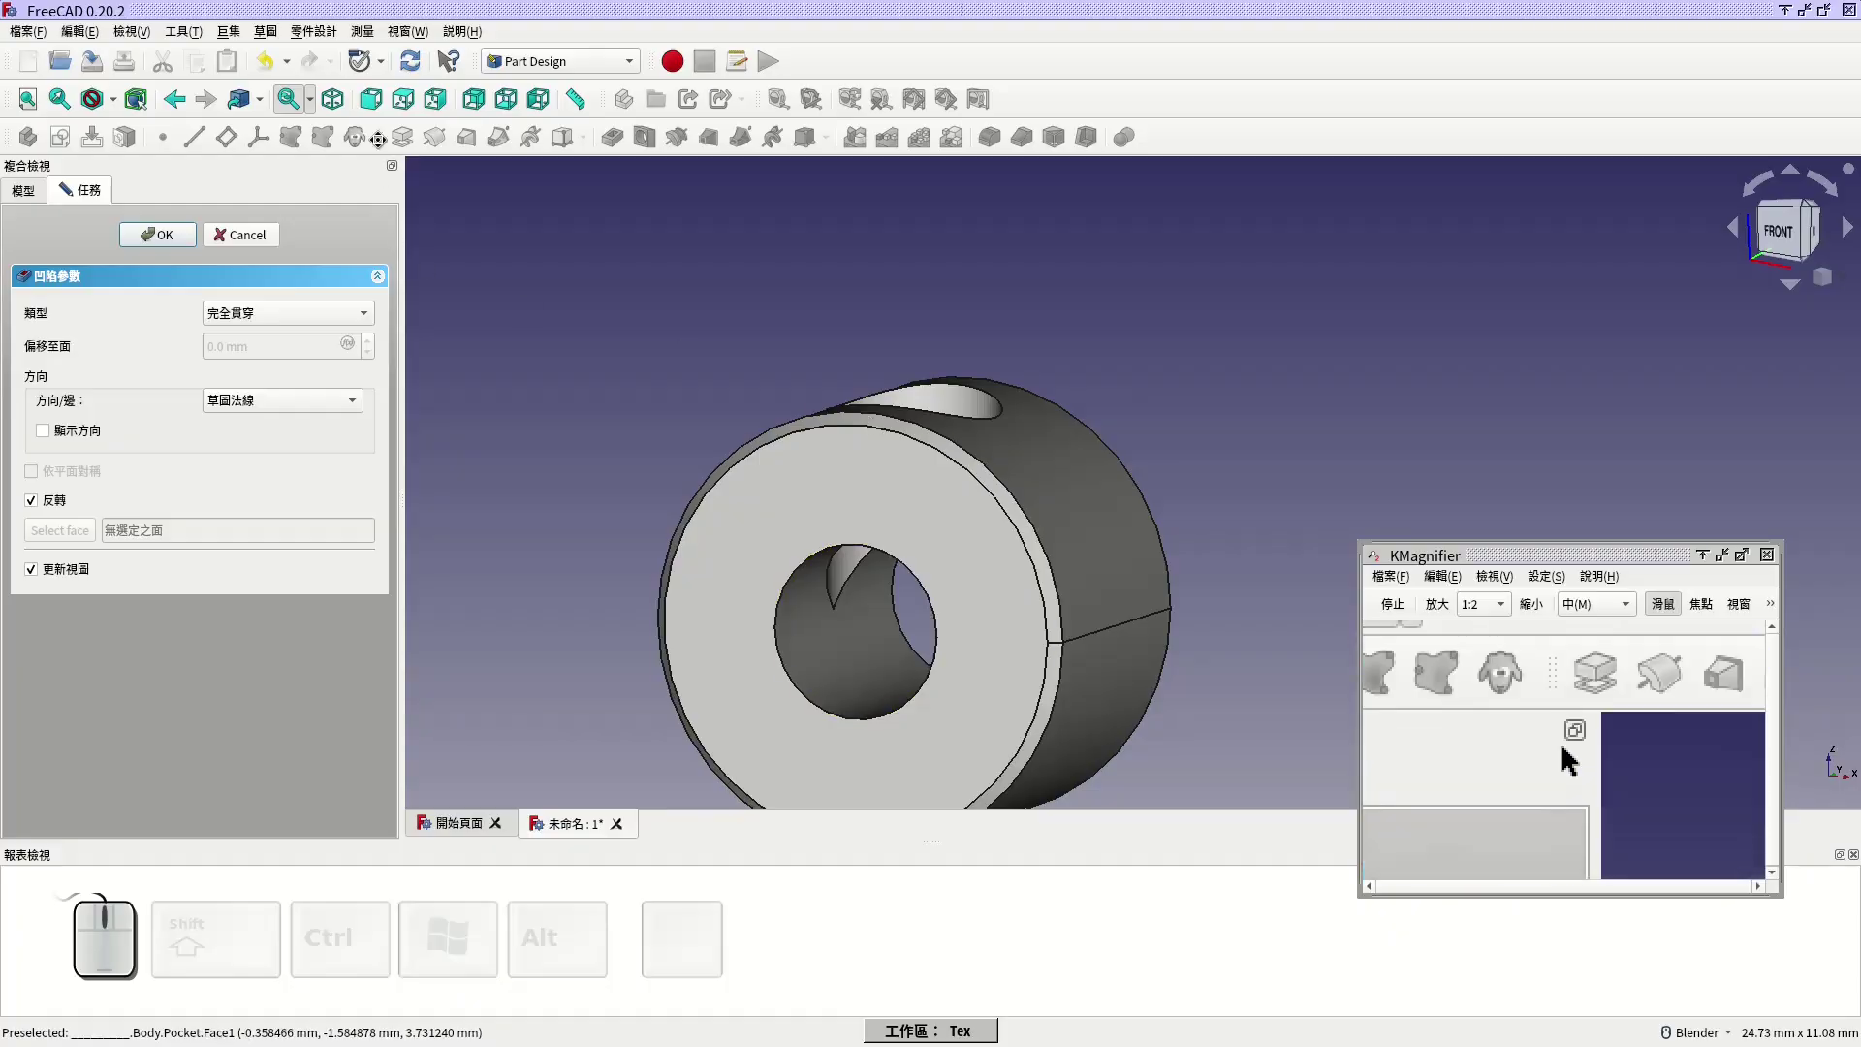
Step: Confirm the pocket and view the finished collar isometrically, selected whole
{"action": "left_click", "coordinate": [142, 241]}
{"action": "left_click", "coordinate": [348, 101]}
{"action": "left_click", "coordinate": [28, 104]}
{"action": "middle_click", "coordinate": [969, 422]}
{"action": "middle_click", "coordinate": [710, 461]}
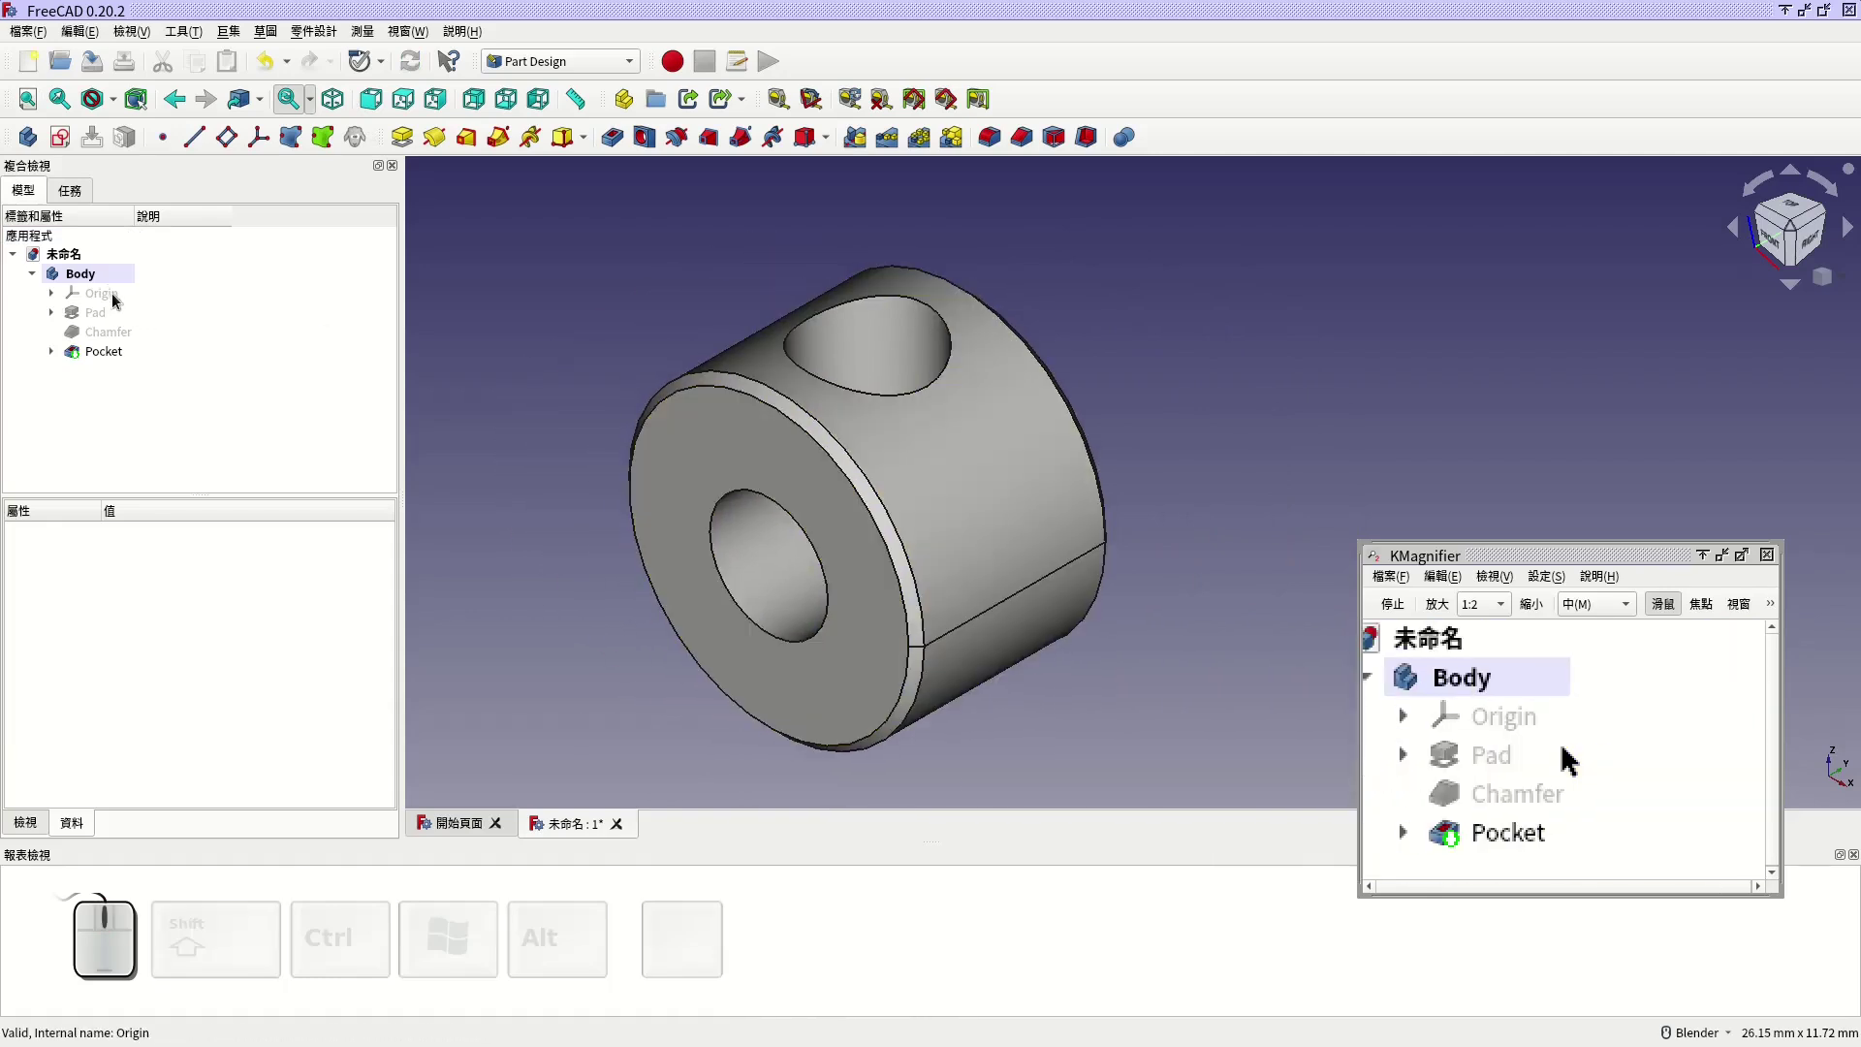
{"action": "left_click", "coordinate": [106, 283]}
{"action": "right_click", "coordinate": [106, 283]}
{"action": "left_click", "coordinate": [201, 377]}
{"action": "left_click", "coordinate": [546, 339]}
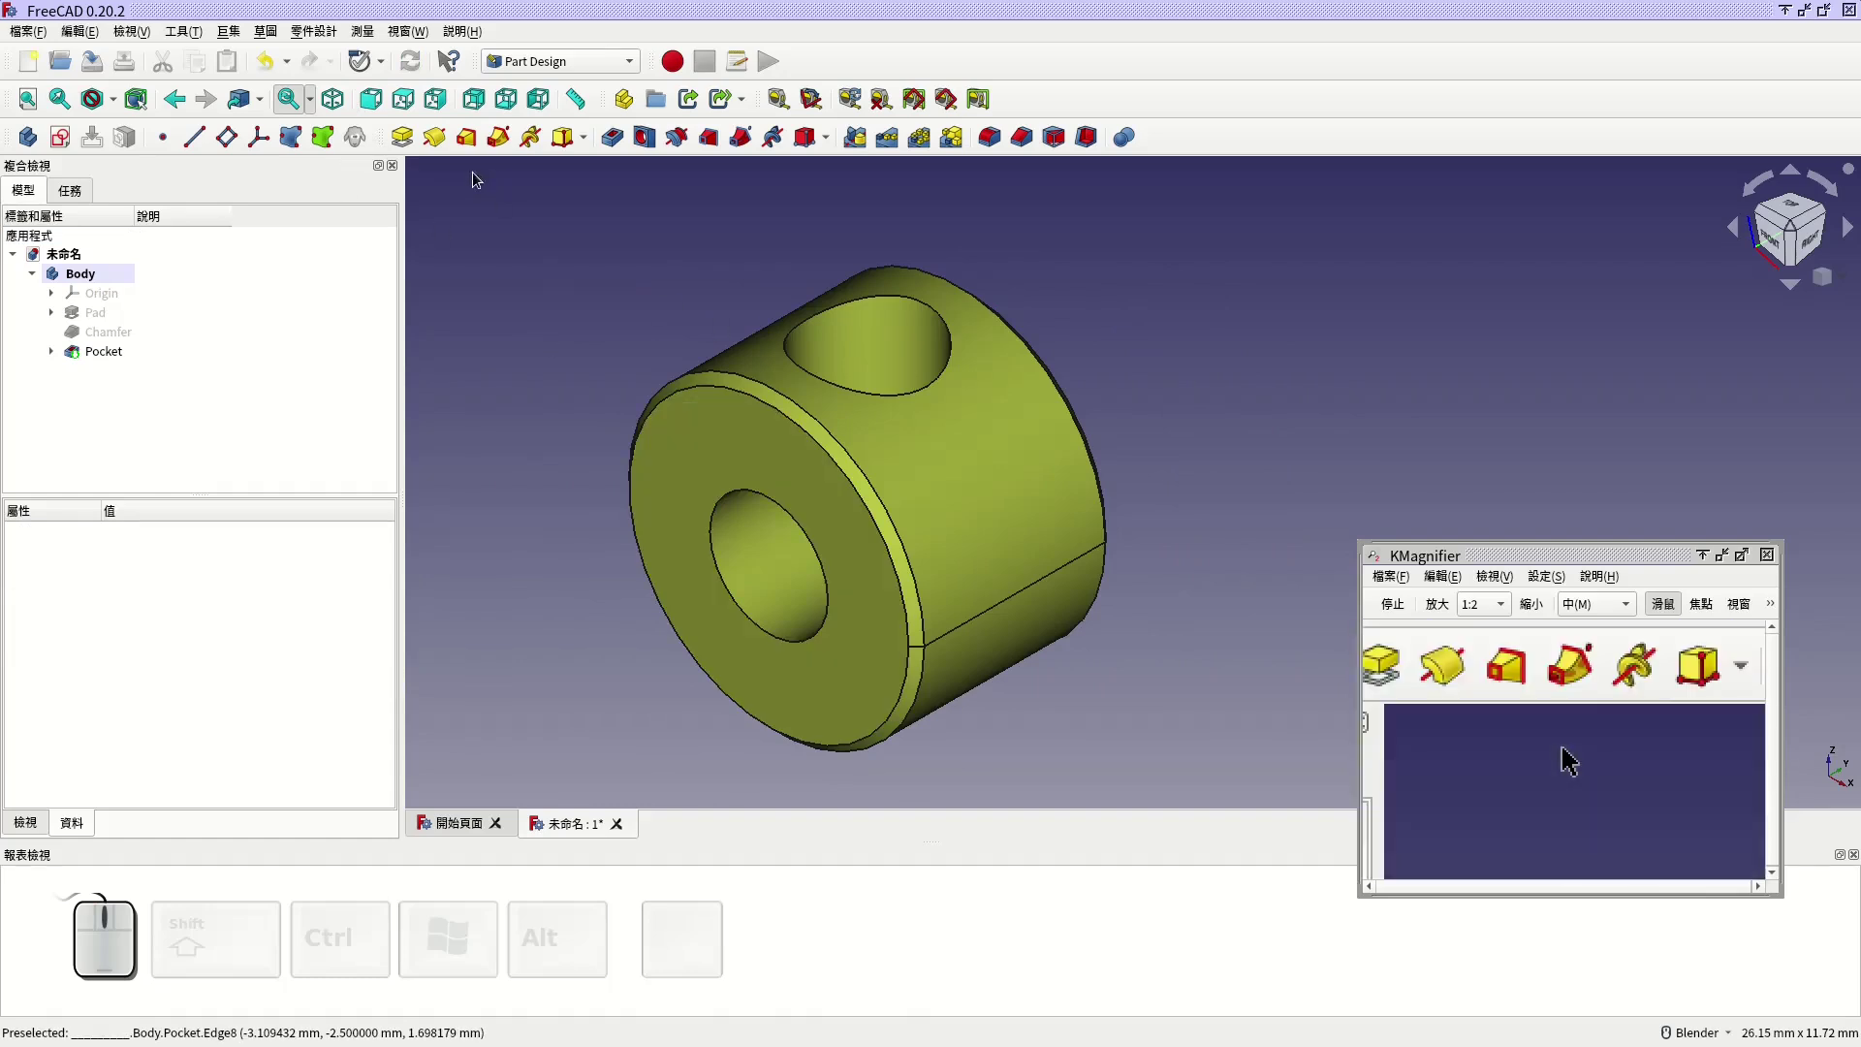
Step: Save the model as part-16.FCStd in the ose folder
{"action": "left_click", "coordinate": [96, 66]}
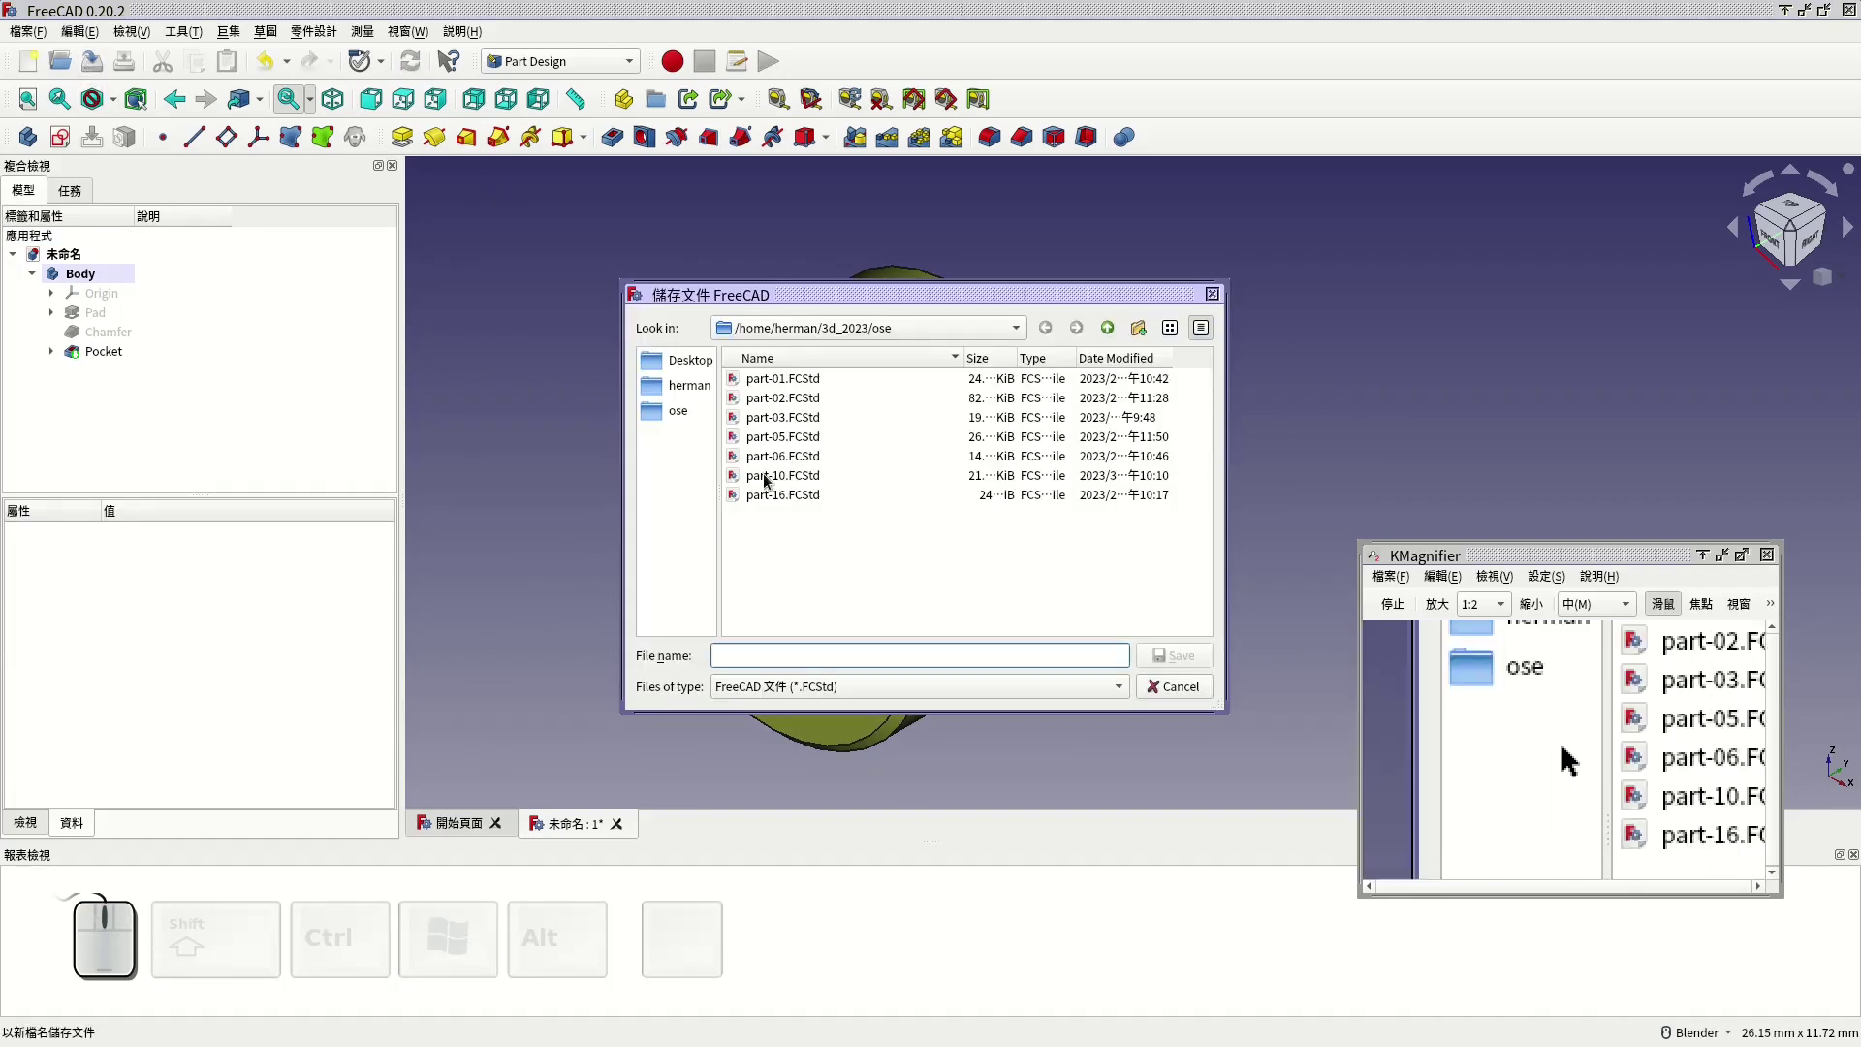
{"action": "left_click", "coordinate": [785, 504]}
{"action": "left_click", "coordinate": [1574, 766]}
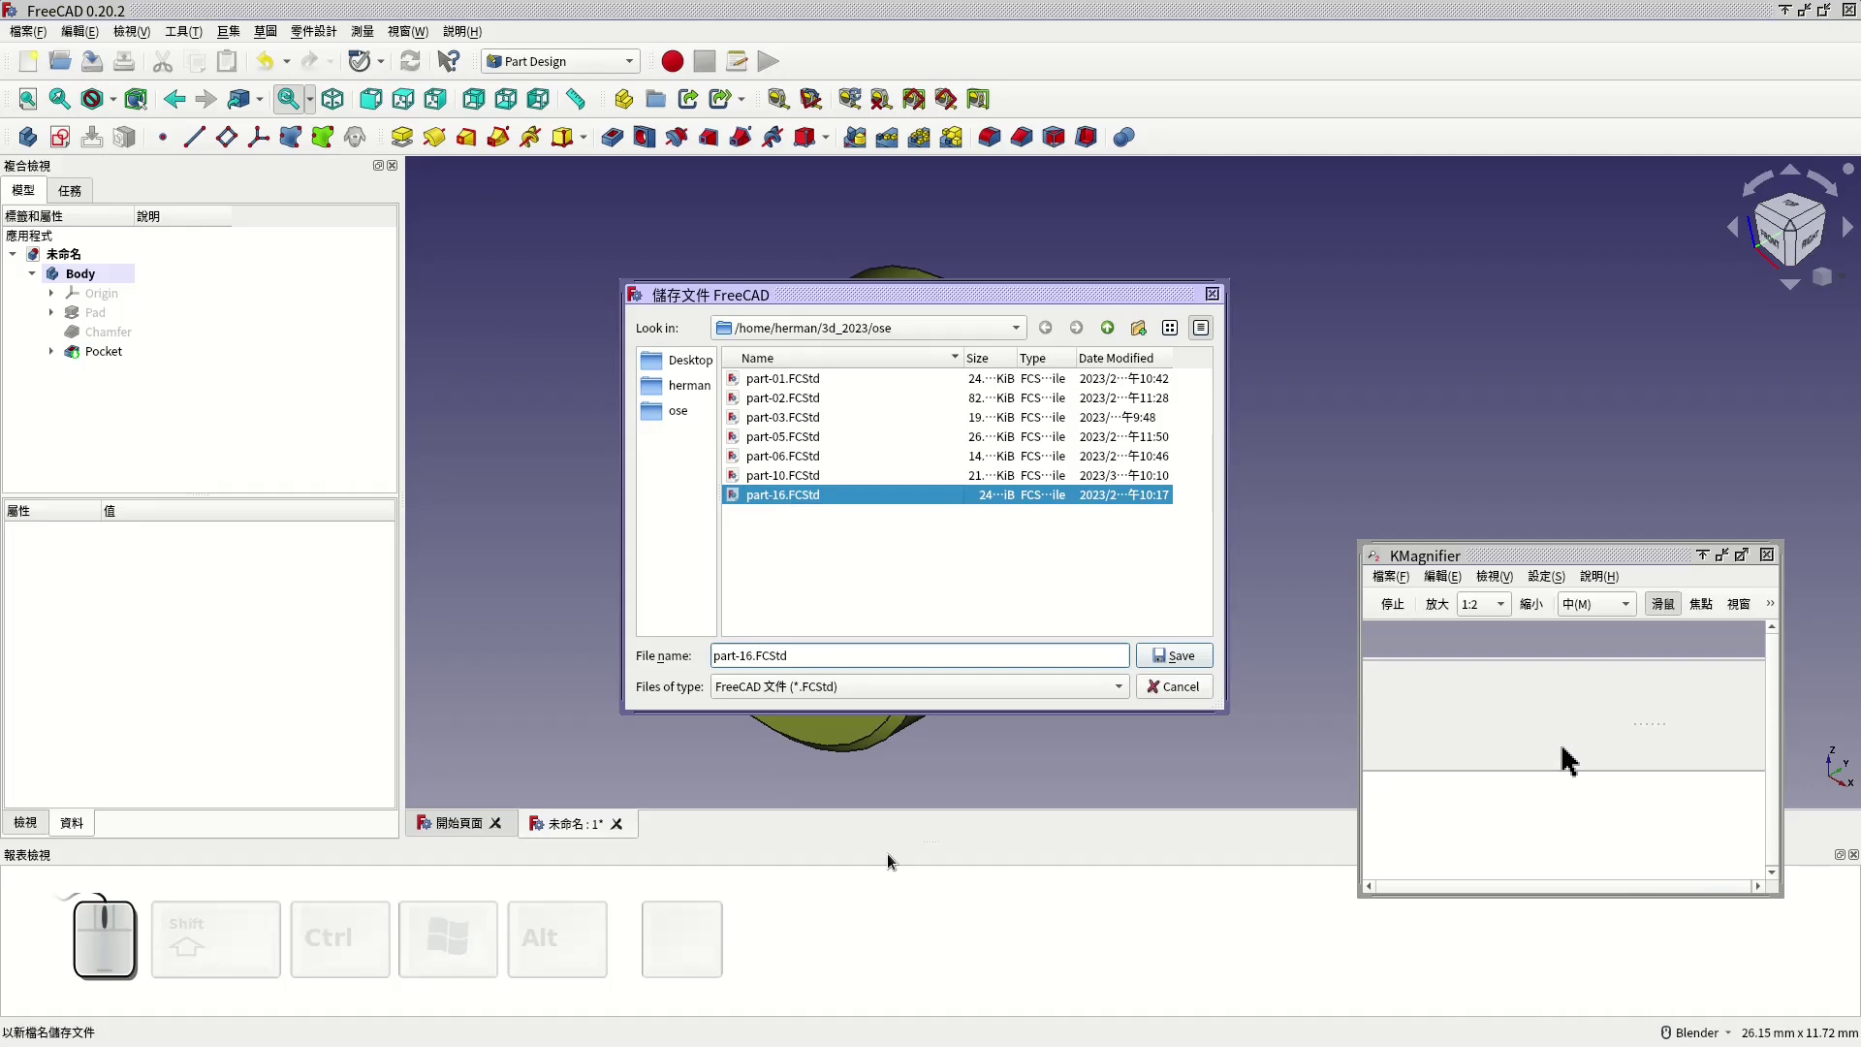